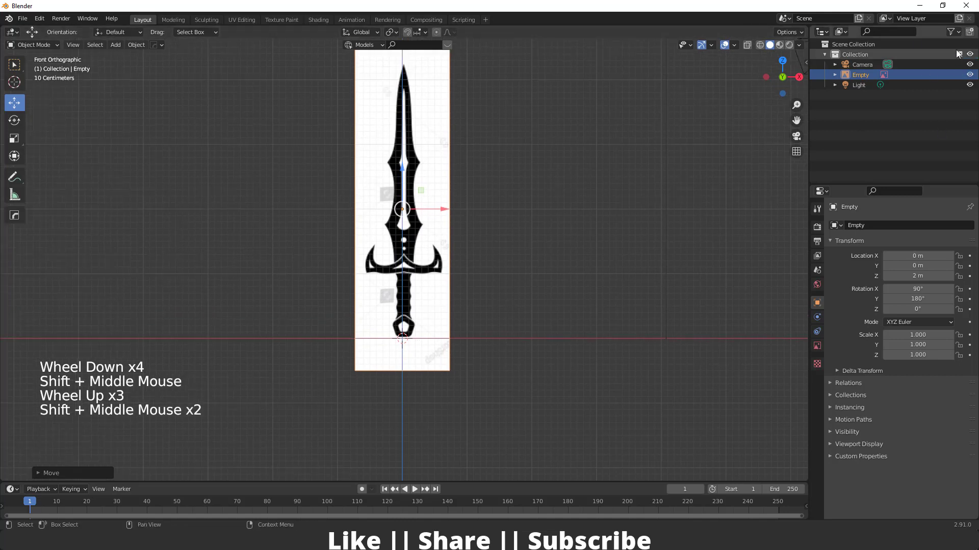
Orbit around the scene and return to a front orthographic view centred on the sword reference.
{"action": "left_click", "coordinate": [963, 36]}
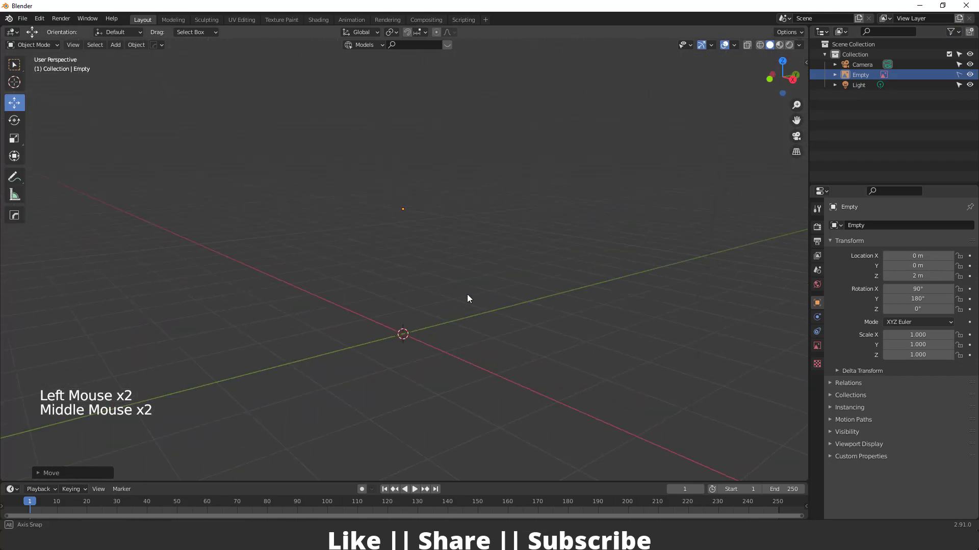
{"action": "scroll", "scroll_direction": "up", "scroll_amount": 3}
{"action": "middle_click", "coordinate": [386, 308]}
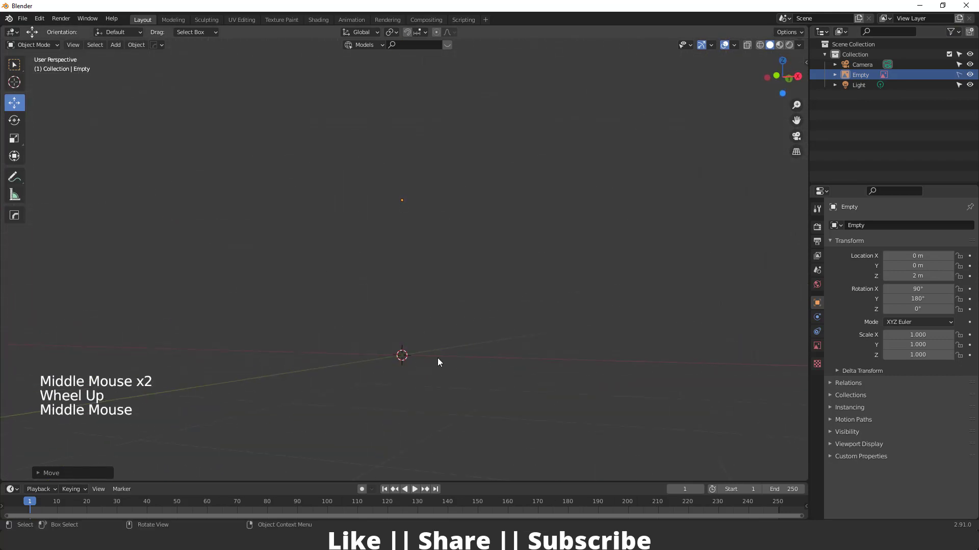
{"action": "key", "text": "`"}
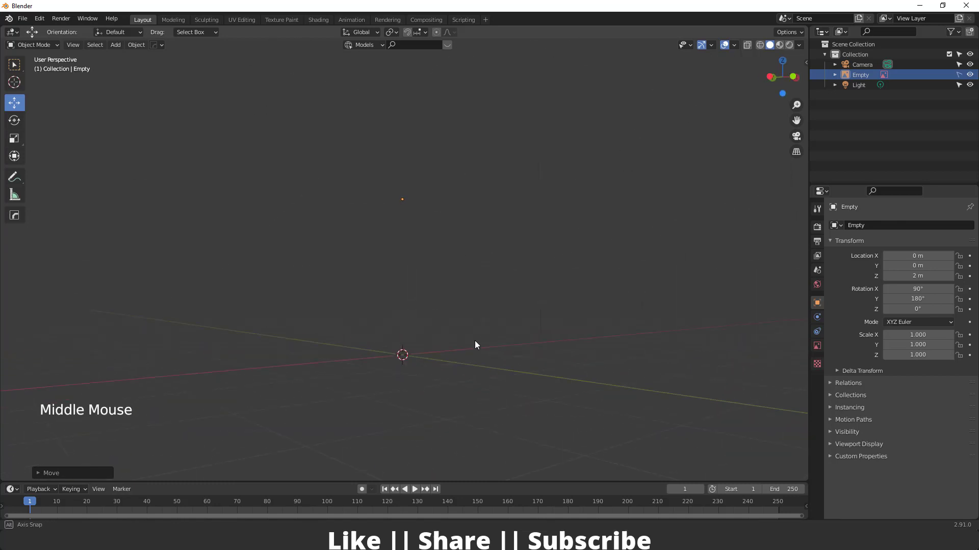
{"action": "scroll", "scroll_direction": "up", "scroll_amount": 3}
{"action": "middle_click", "coordinate": [413, 287]}
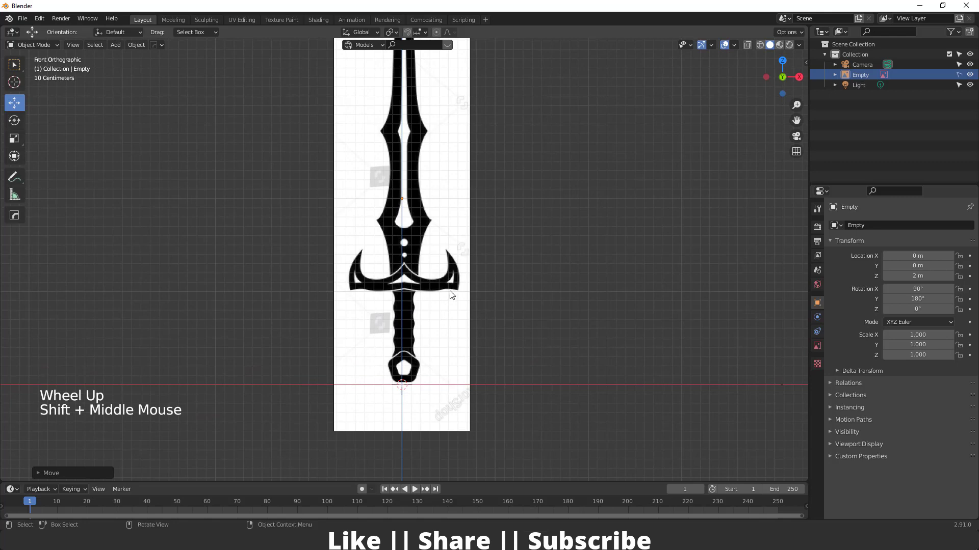
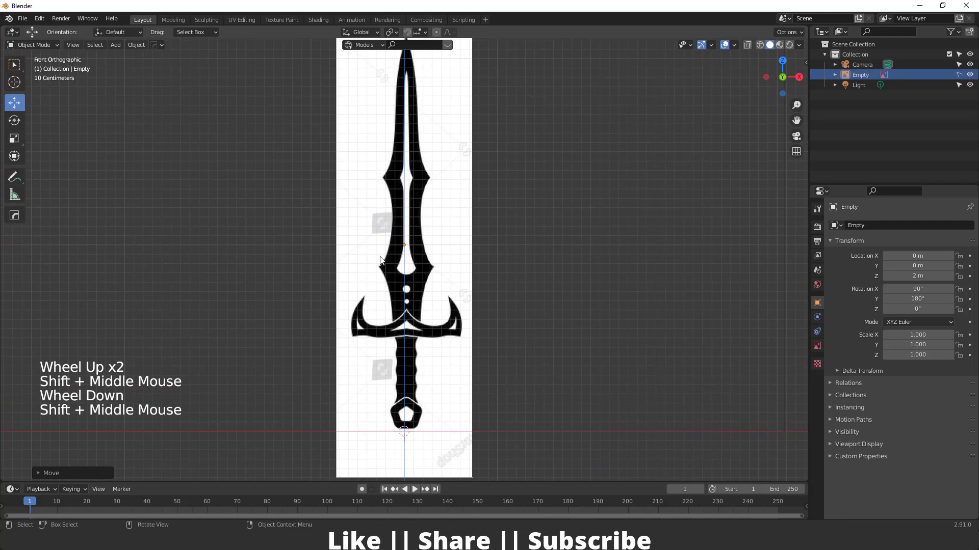
{"action": "scroll", "scroll_direction": "up", "scroll_amount": 3}
{"action": "middle_click", "coordinate": [436, 387]}
Add a new plane with Shift+A and frame it in the viewport.
{"action": "key", "text": "shift+a"}
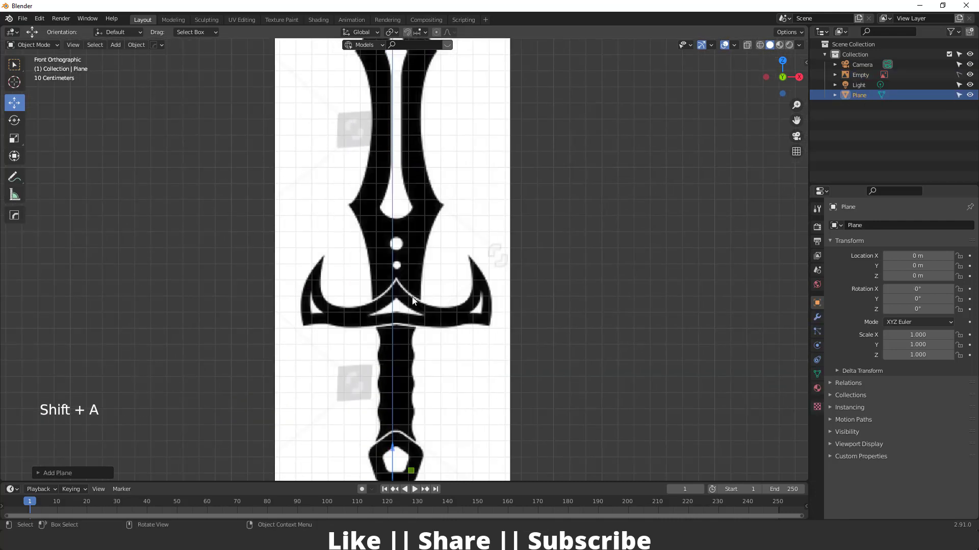
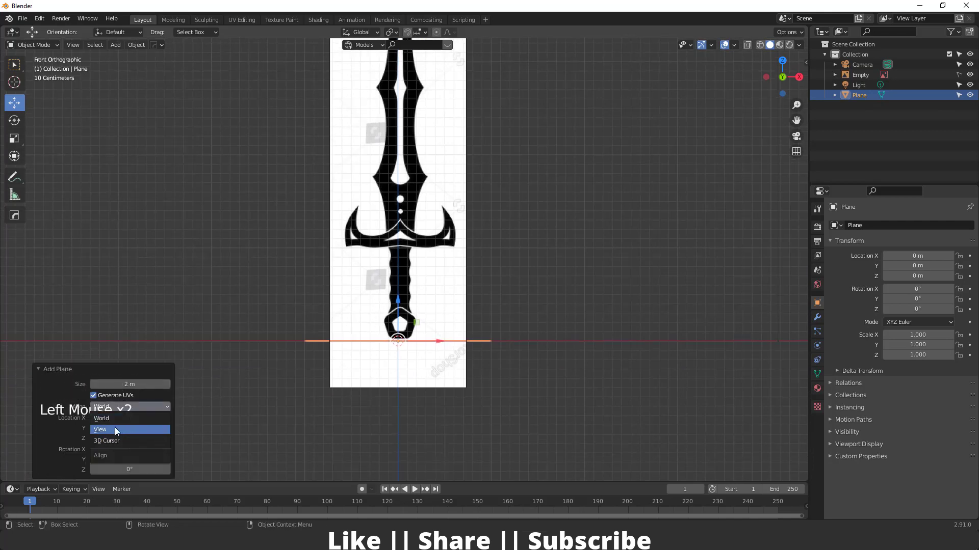
{"action": "scroll", "scroll_direction": "up", "scroll_amount": 3}
{"action": "middle_click", "coordinate": [417, 377]}
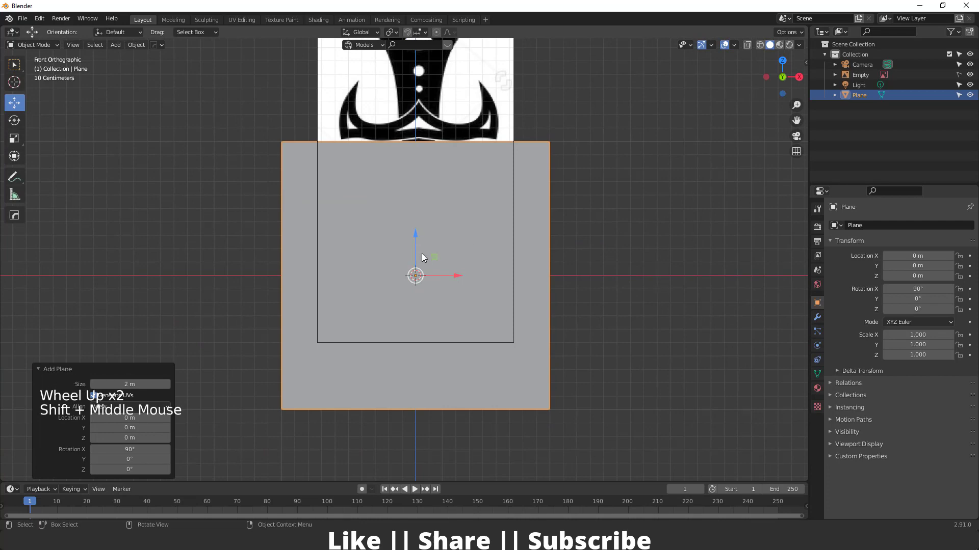
{"action": "middle_click", "coordinate": [424, 269]}
{"action": "scroll", "scroll_direction": "down", "scroll_amount": 3}
{"action": "middle_click", "coordinate": [426, 304]}
Stand the plane upright facing front and raise it along Z to about 2.087 m over the blade.
{"action": "left_click", "coordinate": [415, 309]}
{"action": "middle_click", "coordinate": [417, 129]}
{"action": "scroll", "scroll_direction": "up", "scroll_amount": 3}
{"action": "middle_click", "coordinate": [402, 239]}
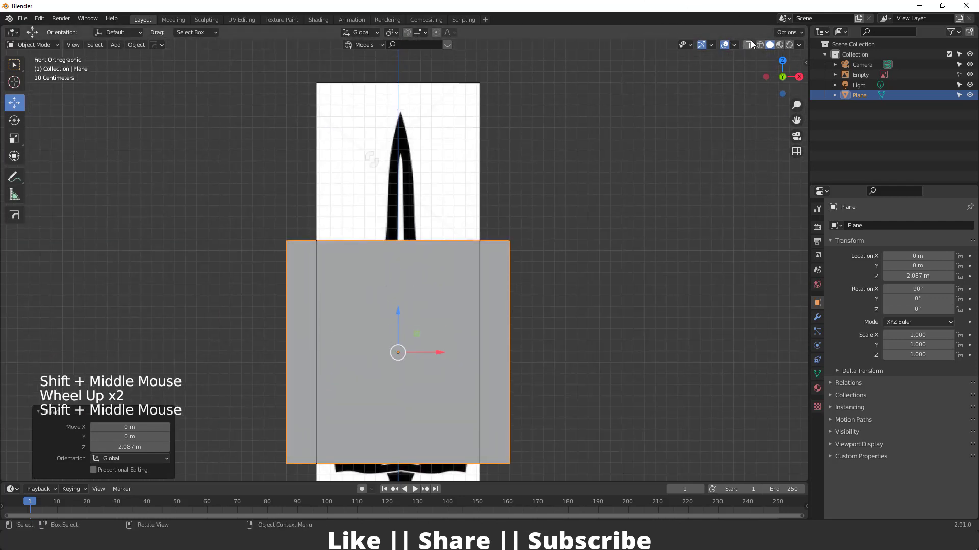
Turn on X-Ray so the reference sword shows through the plane.
{"action": "left_click", "coordinate": [749, 49]}
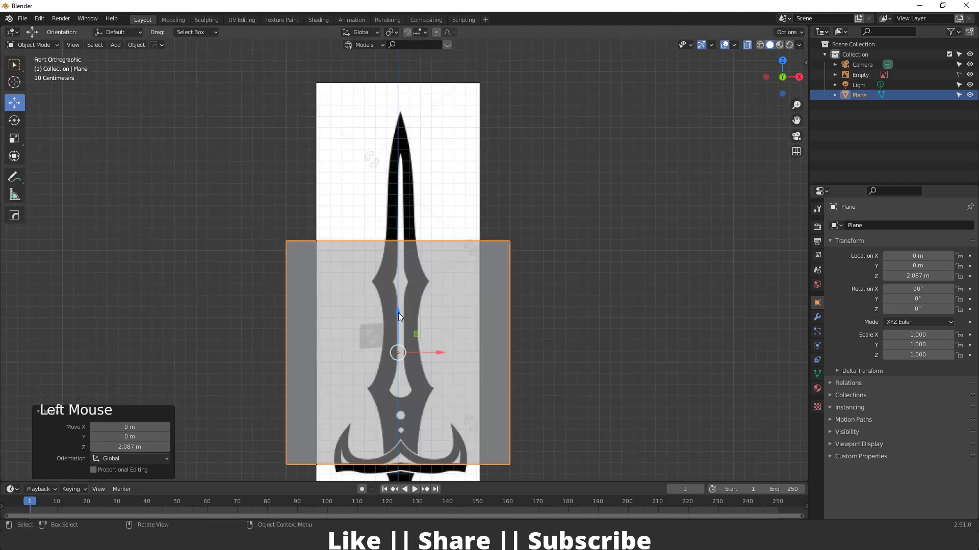
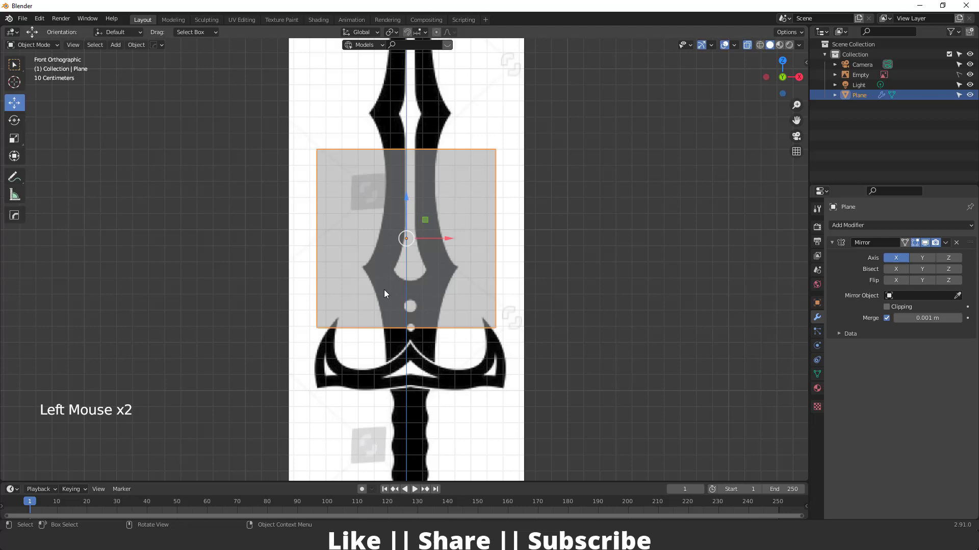
{"action": "scroll", "scroll_direction": "up", "scroll_amount": 3}
{"action": "middle_click", "coordinate": [440, 317]}
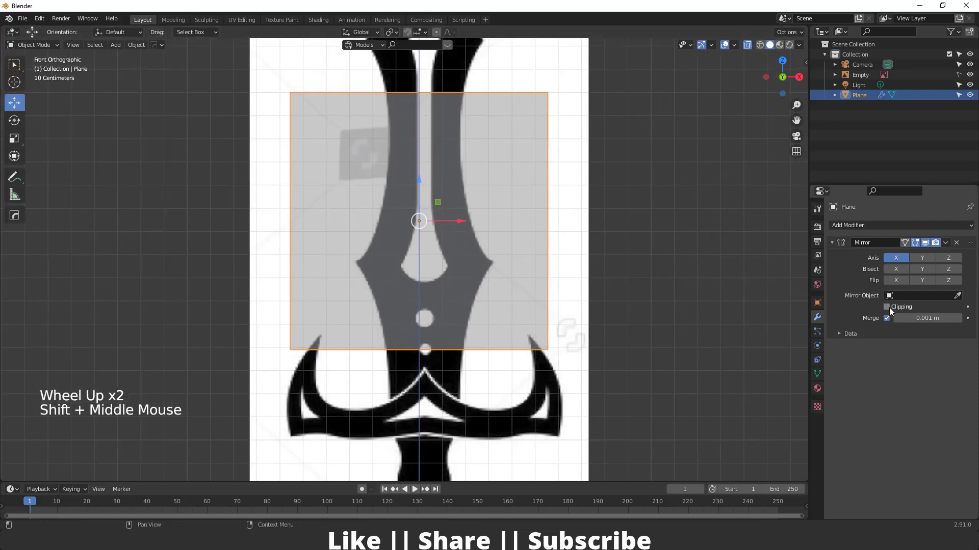
Give the halved plane a Mirror modifier on X with Clipping on and start scaling it down.
{"action": "left_click", "coordinate": [891, 311]}
{"action": "scroll", "scroll_direction": "up", "scroll_amount": 3}
{"action": "middle_click", "coordinate": [399, 339]}
{"action": "scroll", "scroll_direction": "down", "scroll_amount": 3}
{"action": "middle_click", "coordinate": [439, 274]}
{"action": "key", "text": "s"}
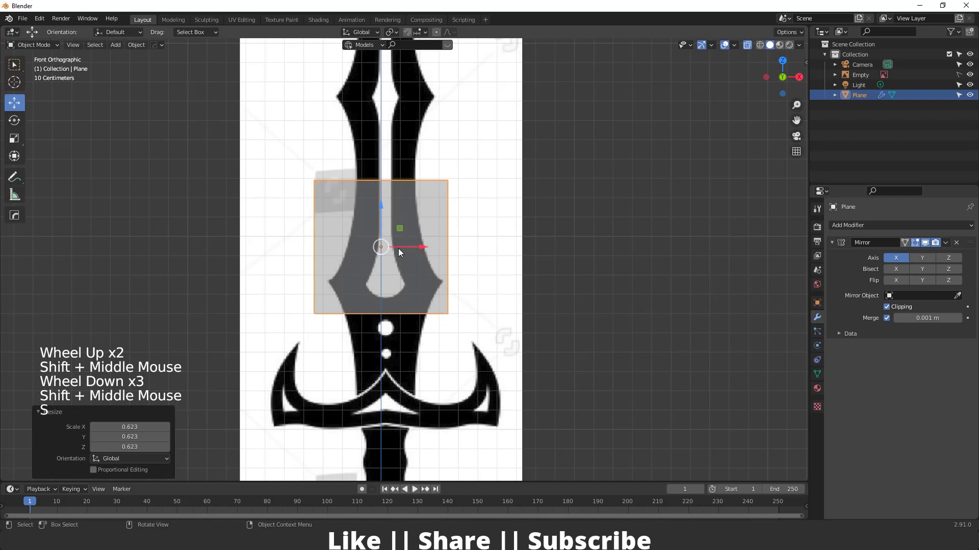
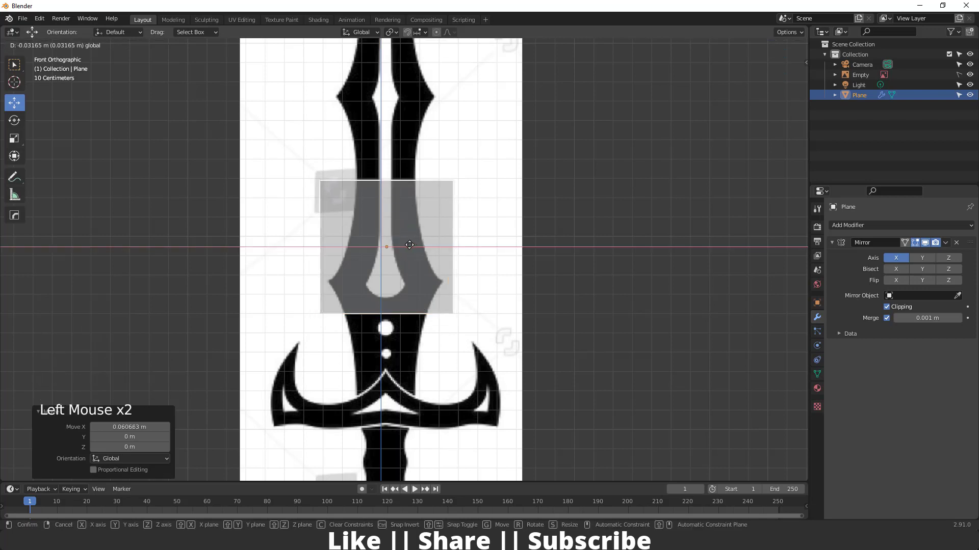
Move the mirrored plane onto the blade base and shrink it to the blade's width.
{"action": "scroll", "scroll_direction": "up", "scroll_amount": 3}
{"action": "middle_click", "coordinate": [401, 368]}
{"action": "left_click", "coordinate": [384, 219]}
{"action": "scroll", "scroll_direction": "up", "scroll_amount": 3}
{"action": "middle_click", "coordinate": [402, 284]}
{"action": "key", "text": "Tab"}
{"action": "key", "text": "Tab"}
{"action": "left_click", "coordinate": [424, 222]}
Lower the plane over the crossguard and start moving its vertices in Edit Mode.
{"action": "key", "text": "Tab"}
{"action": "scroll", "scroll_direction": "down", "scroll_amount": 3}
{"action": "middle_click", "coordinate": [398, 232]}
{"action": "key", "text": "Tab"}
{"action": "key", "text": "s"}
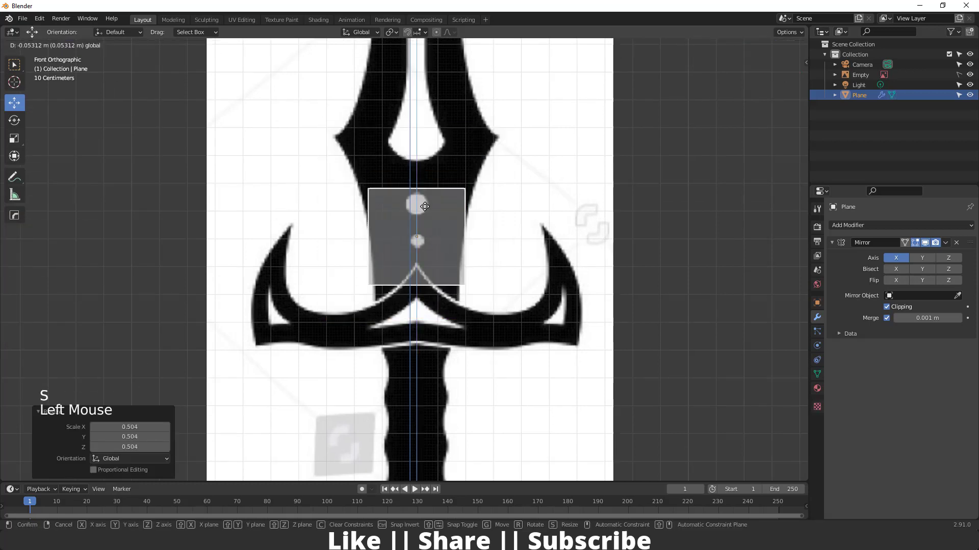
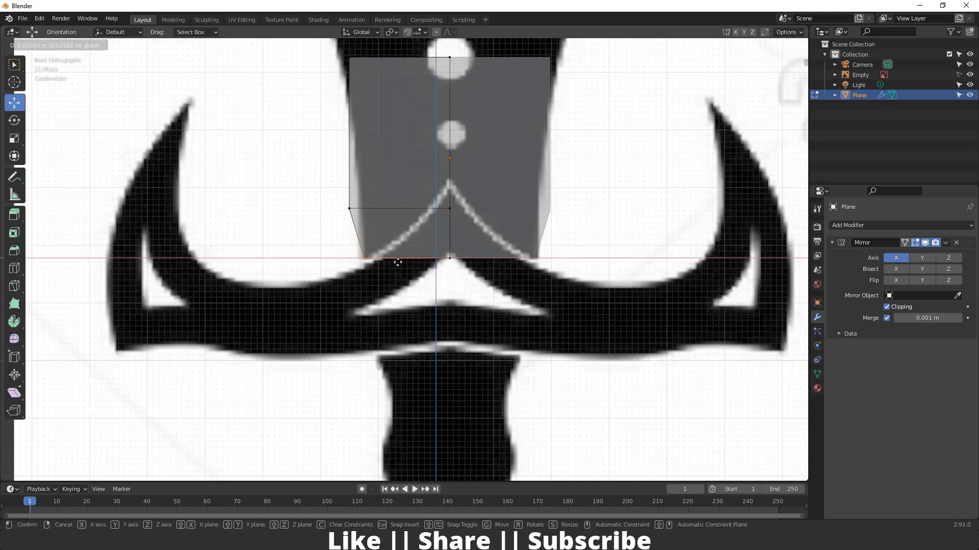
Snap the lower corner onto the guard curve and select the mesh's top edge.
{"action": "left_click", "coordinate": [377, 243]}
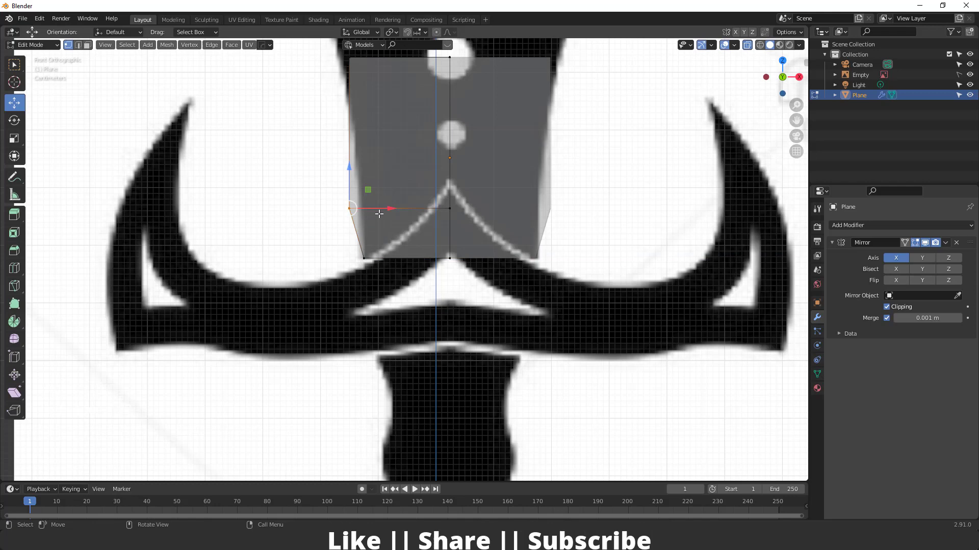
{"action": "left_click", "coordinate": [398, 207]}
{"action": "scroll", "scroll_direction": "down", "scroll_amount": 3}
{"action": "middle_click", "coordinate": [391, 218]}
{"action": "left_click", "coordinate": [431, 277]}
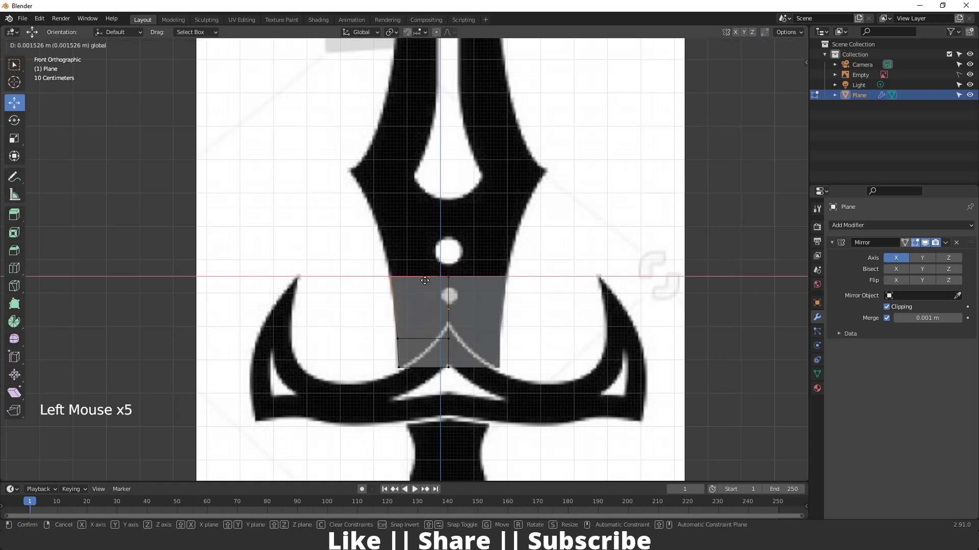
Extrude the top edge upward along Z in stages to reach the blade's inner opening.
{"action": "key", "text": "ctrl+z"}
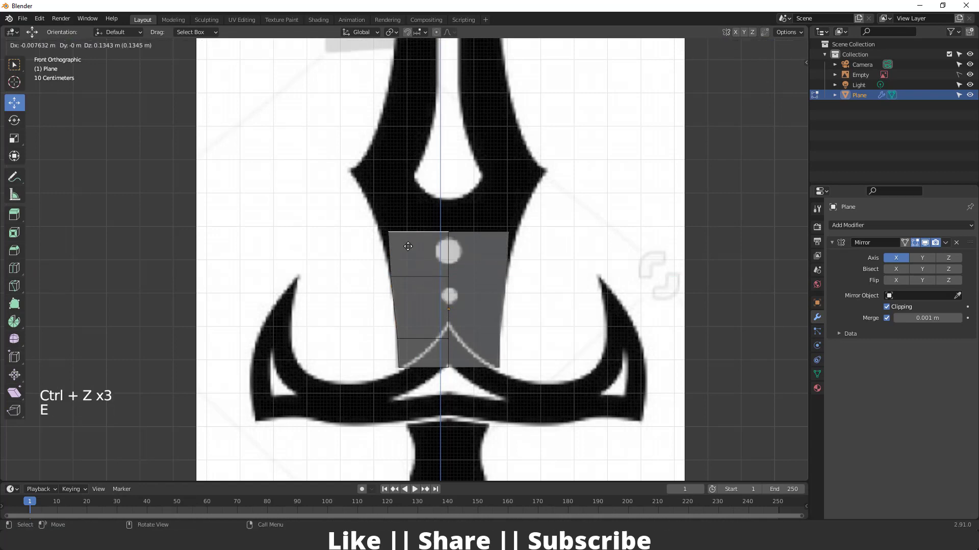
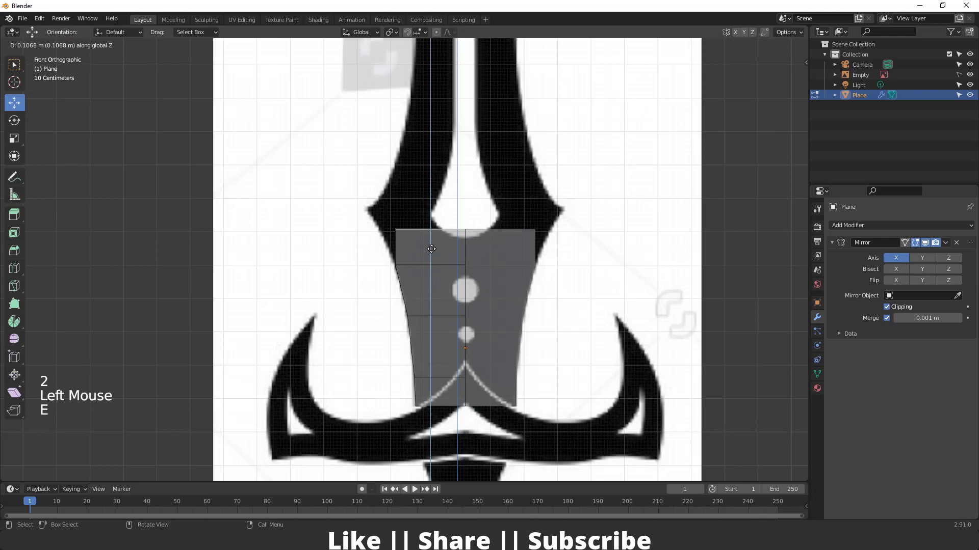
{"action": "key", "text": "1"}
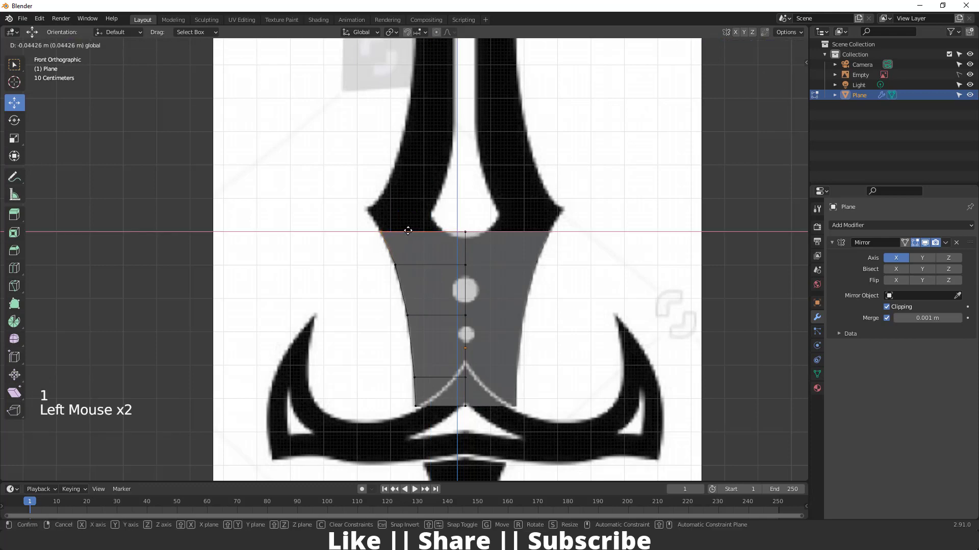
{"action": "scroll", "scroll_direction": "up", "scroll_amount": 3}
{"action": "middle_click", "coordinate": [430, 266]}
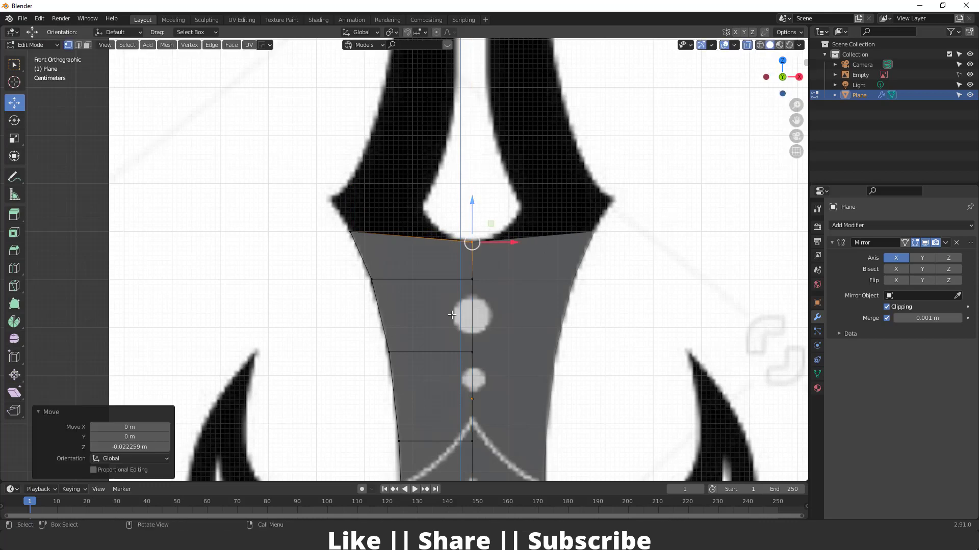
Push the top edge into the opening and drop the corner and notch vertices onto the outline in a V.
{"action": "key", "text": "2"}
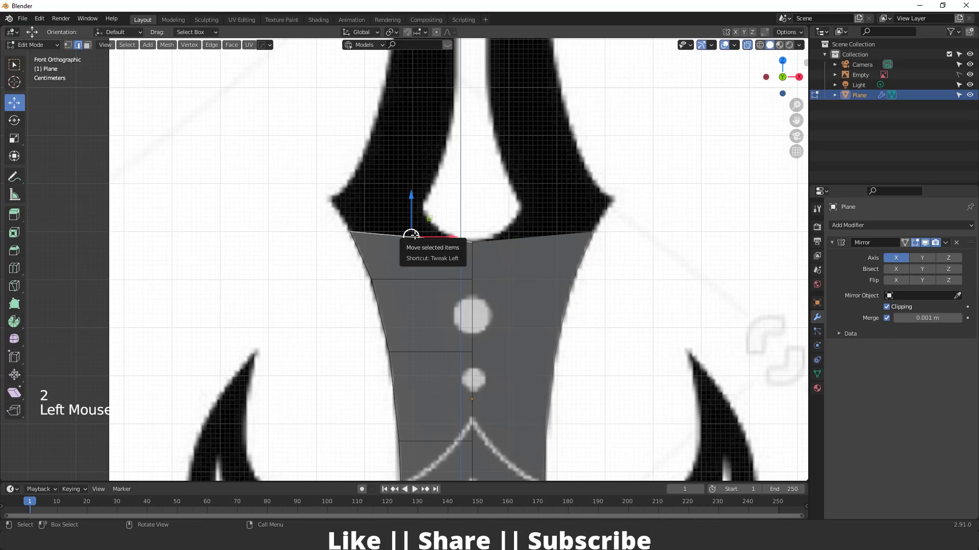
{"action": "key", "text": "e"}
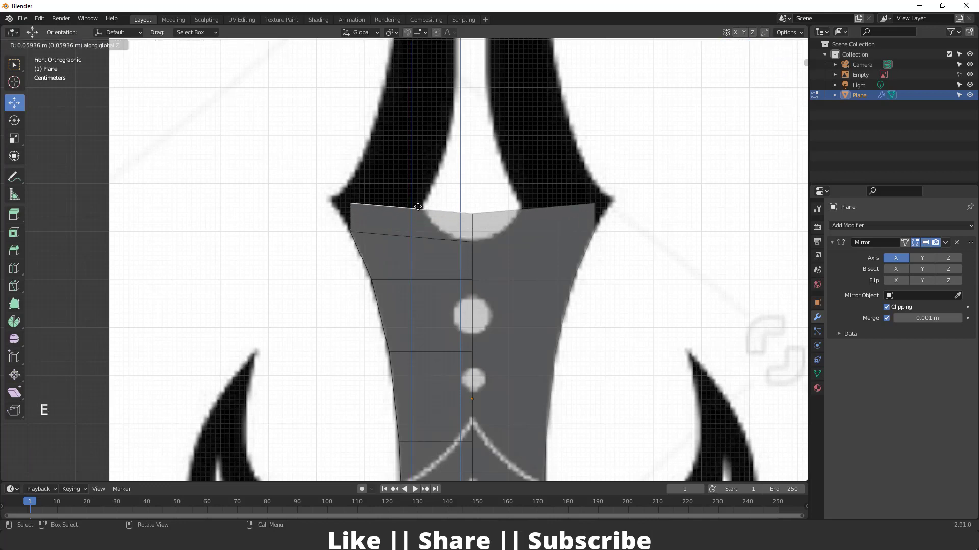
{"action": "key", "text": "1"}
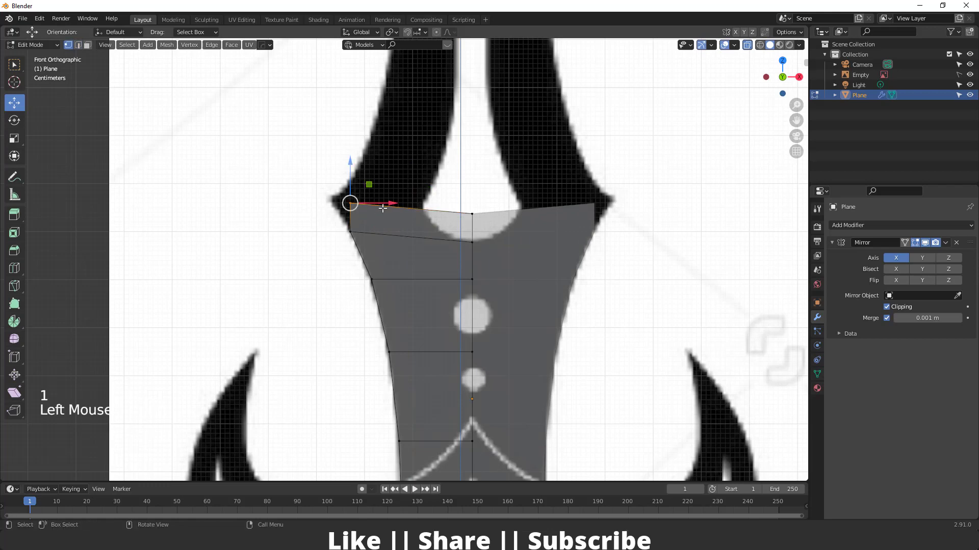
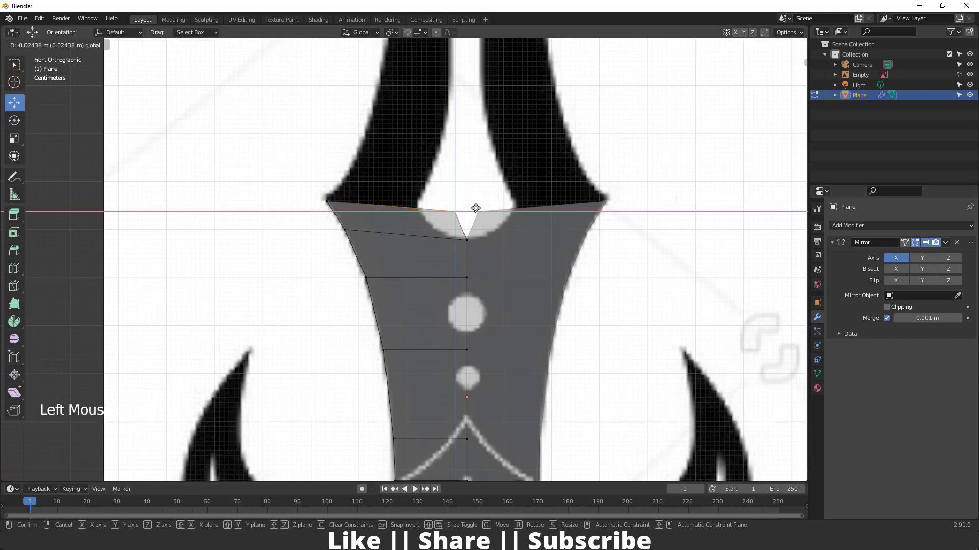
{"action": "left_click", "coordinate": [462, 210]}
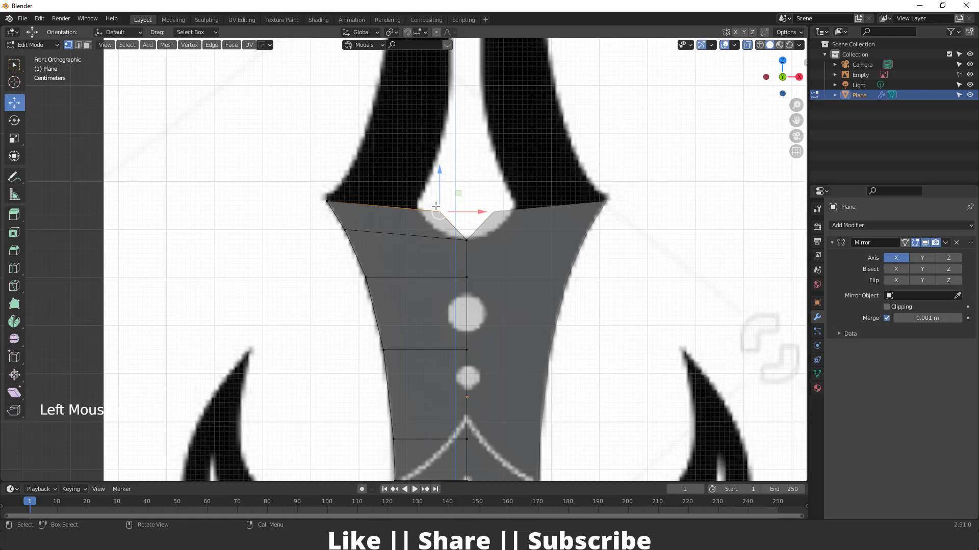
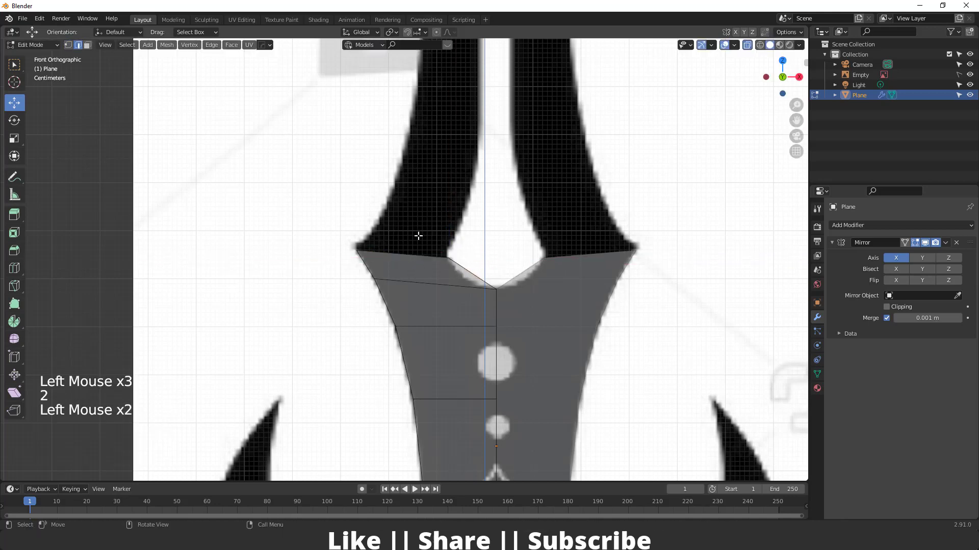
{"action": "key", "text": "e"}
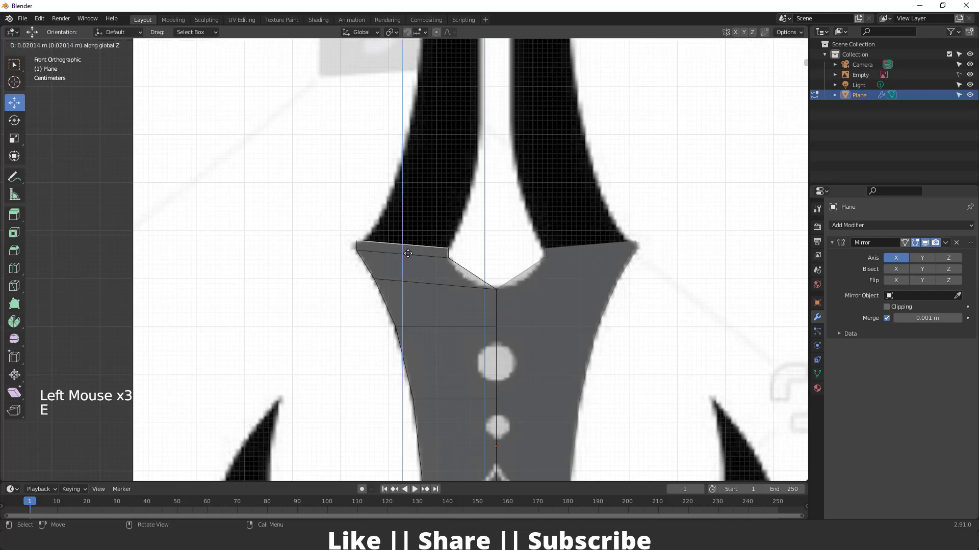
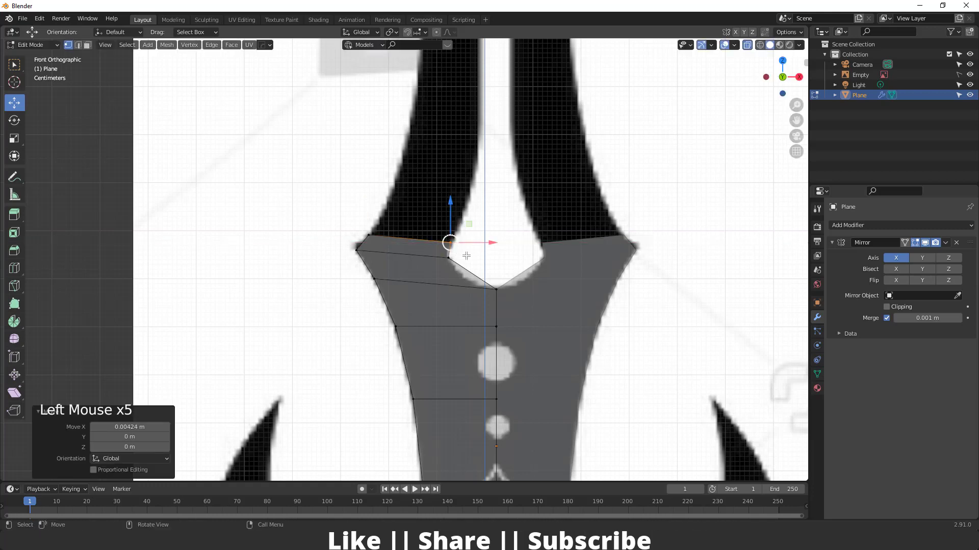
{"action": "middle_click", "coordinate": [441, 281]}
Add an edge loop near the blade top and place its vertex on the notch curve.
{"action": "left_click", "coordinate": [16, 273]}
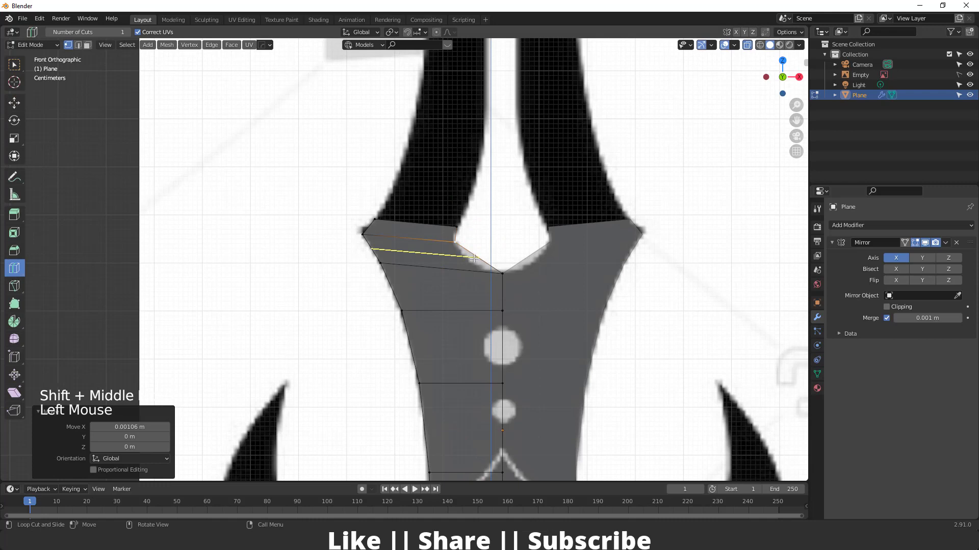
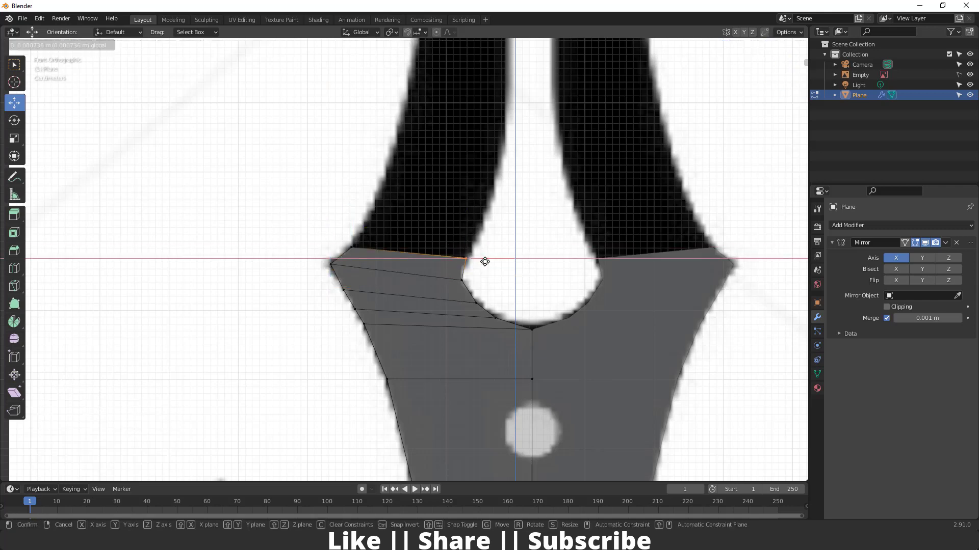
{"action": "left_click", "coordinate": [485, 259]}
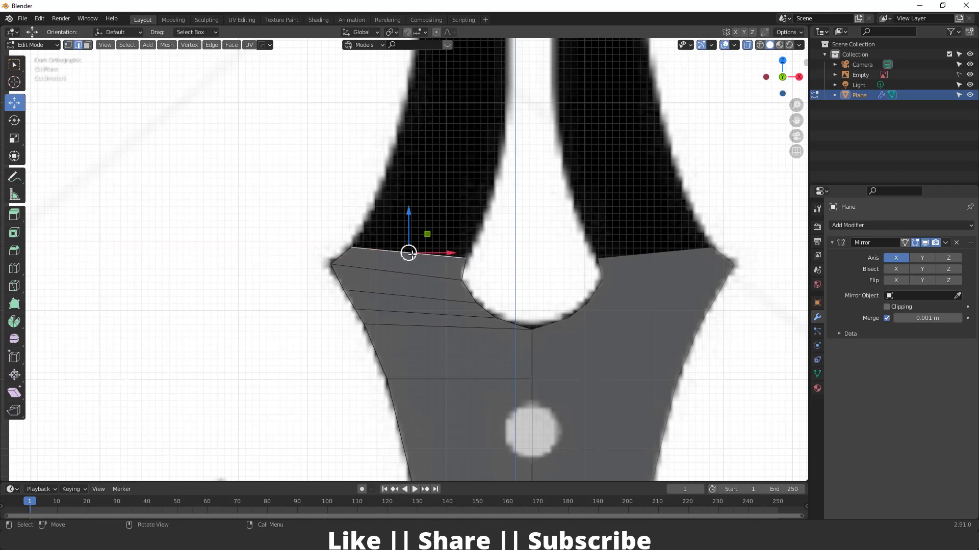
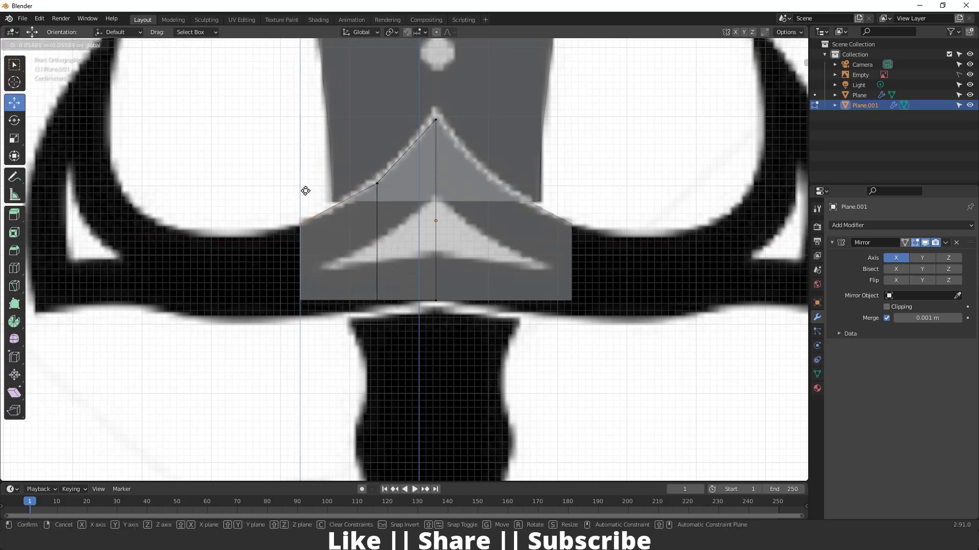
Extrude the crossguard plane's upper and lower edges outward along the guard arm.
{"action": "left_click", "coordinate": [306, 188]}
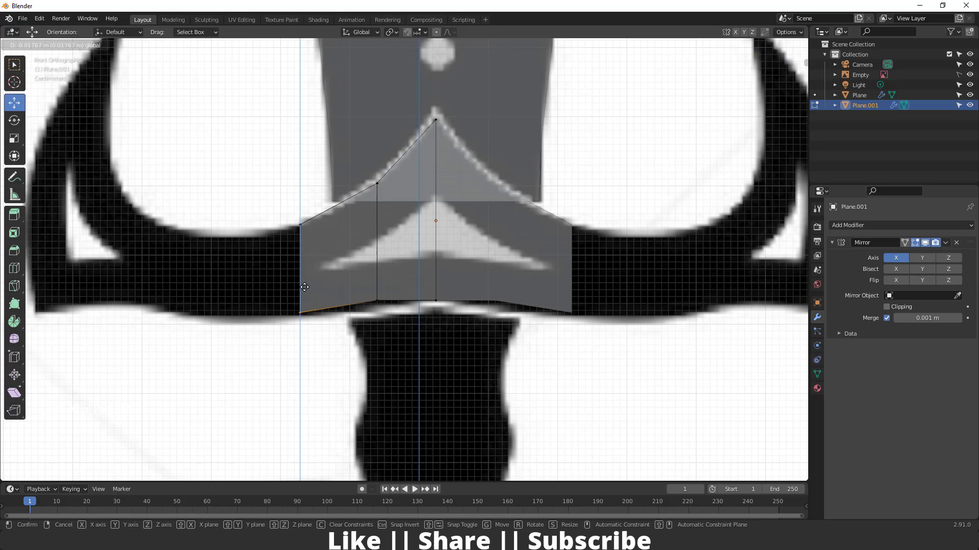
{"action": "left_click", "coordinate": [307, 286]}
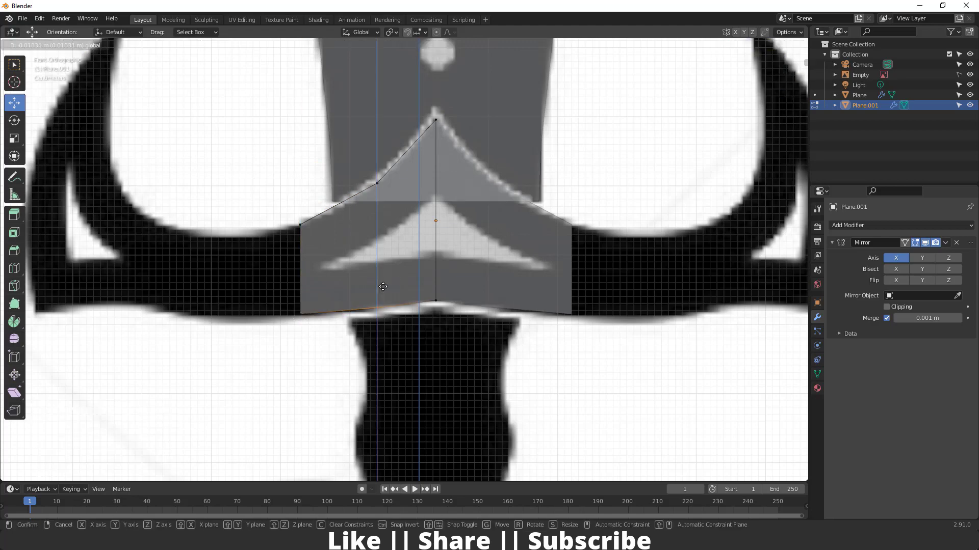
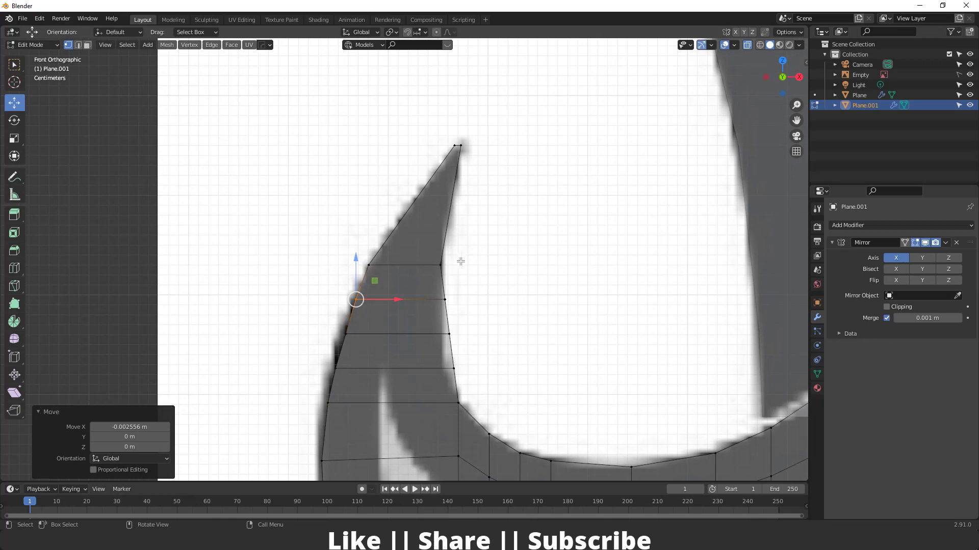
Add a loop cut across the crossguard arm to refine its curve.
{"action": "scroll", "scroll_direction": "up", "scroll_amount": 3}
{"action": "left_click", "coordinate": [15, 262]}
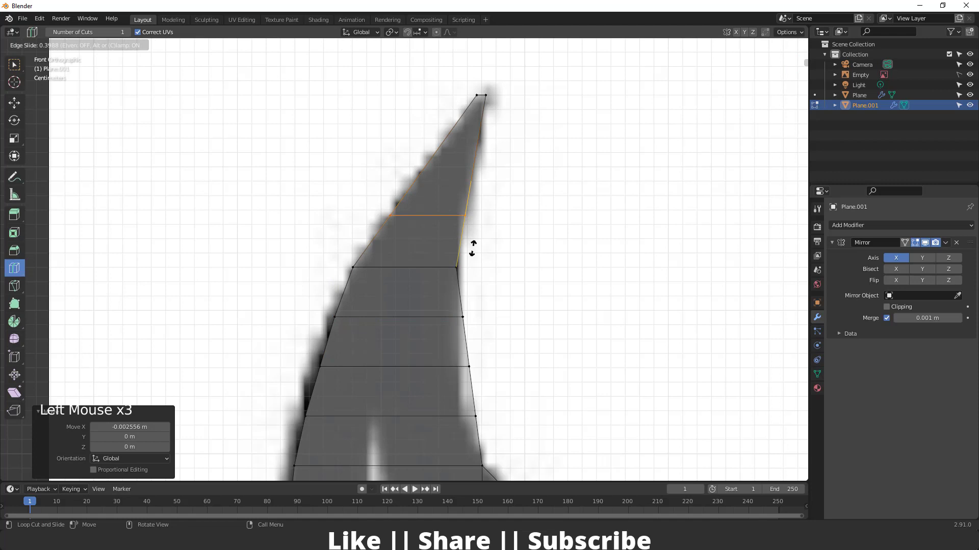
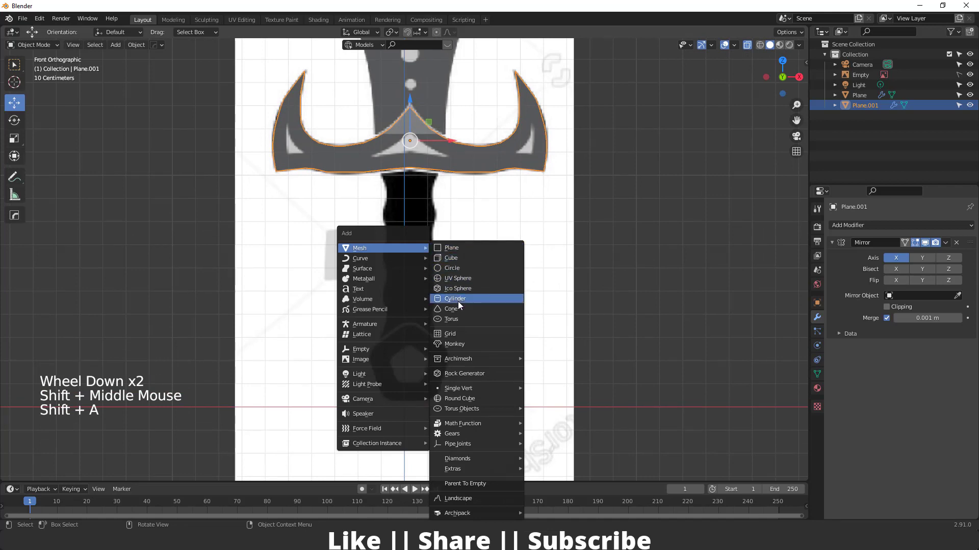
Add a cylinder and scale it into place under the crossguard as the grip.
{"action": "scroll", "scroll_direction": "down", "scroll_amount": 3}
{"action": "middle_click", "coordinate": [416, 215]}
{"action": "key", "text": "s"}
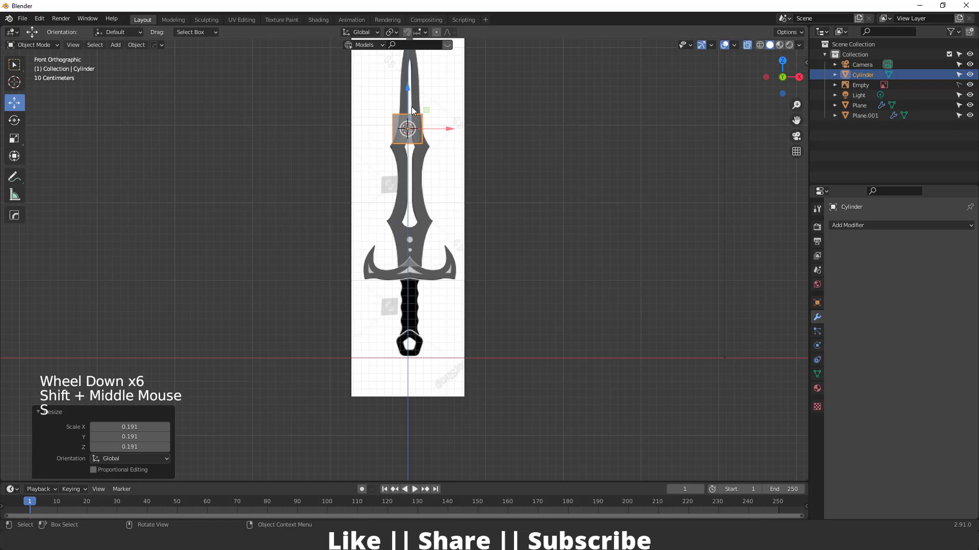
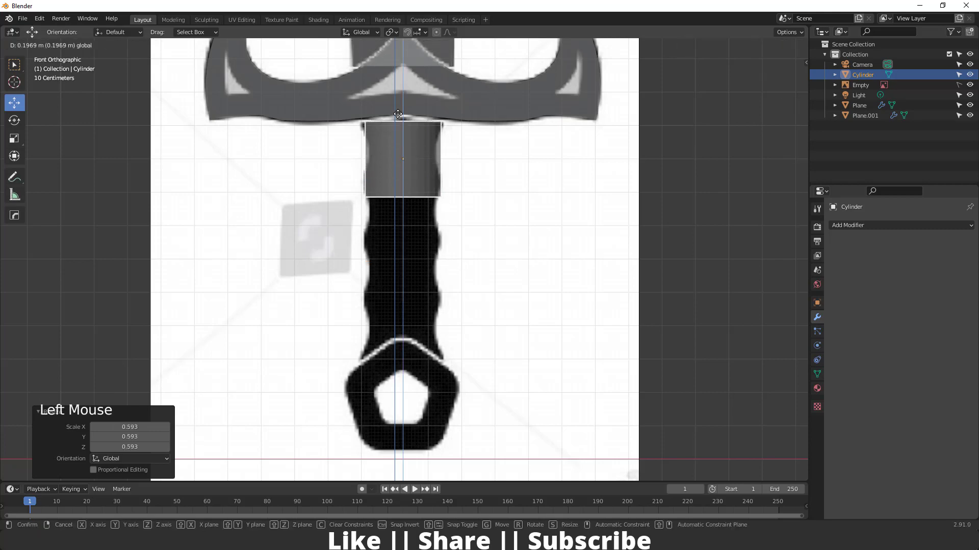
{"action": "scroll", "scroll_direction": "up", "scroll_amount": 3}
{"action": "middle_click", "coordinate": [411, 141]}
{"action": "scroll", "scroll_direction": "down", "scroll_amount": 3}
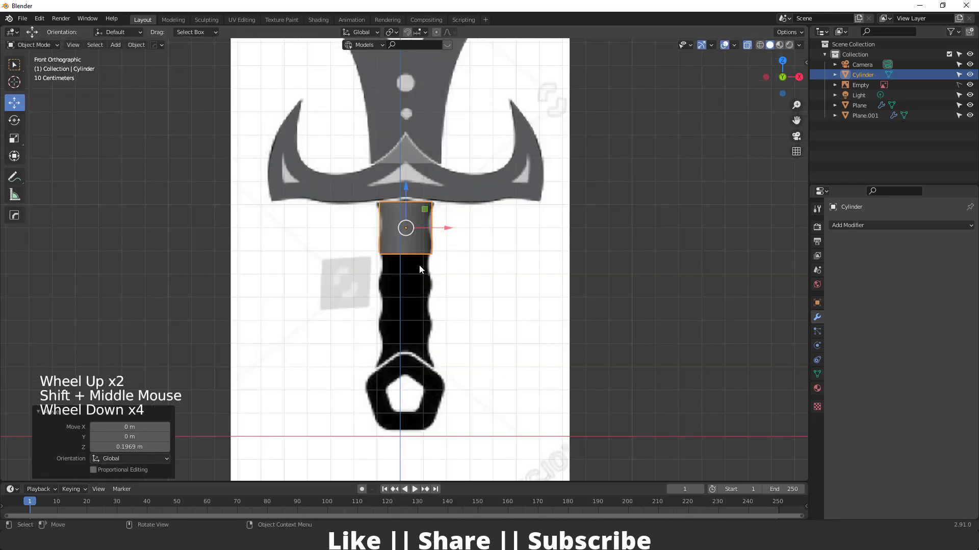
Edit the cylinder's vertices to stretch the grip down toward the pommel.
{"action": "key", "text": "Tab"}
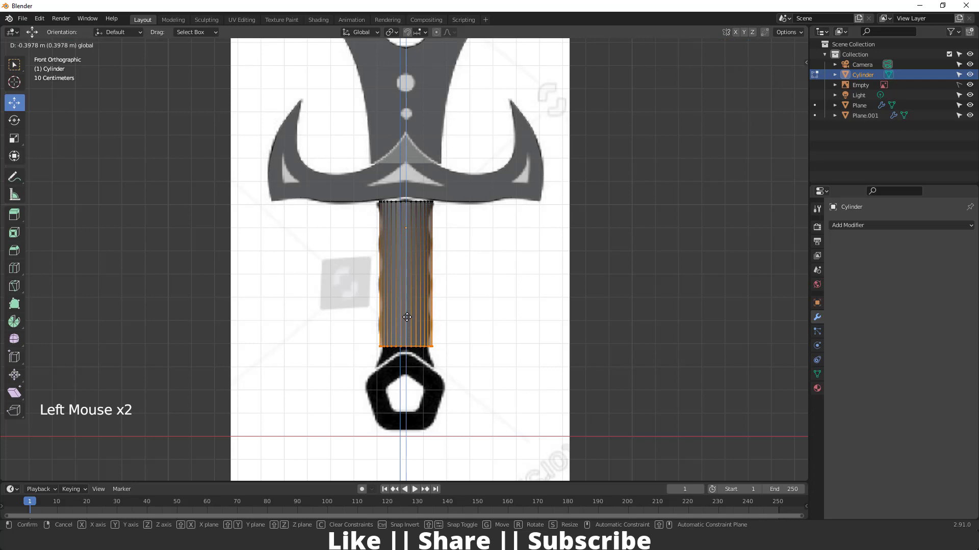
{"action": "middle_click", "coordinate": [407, 288]}
{"action": "scroll", "scroll_direction": "up", "scroll_amount": 3}
{"action": "middle_click", "coordinate": [402, 282]}
{"action": "middle_click", "coordinate": [407, 288]}
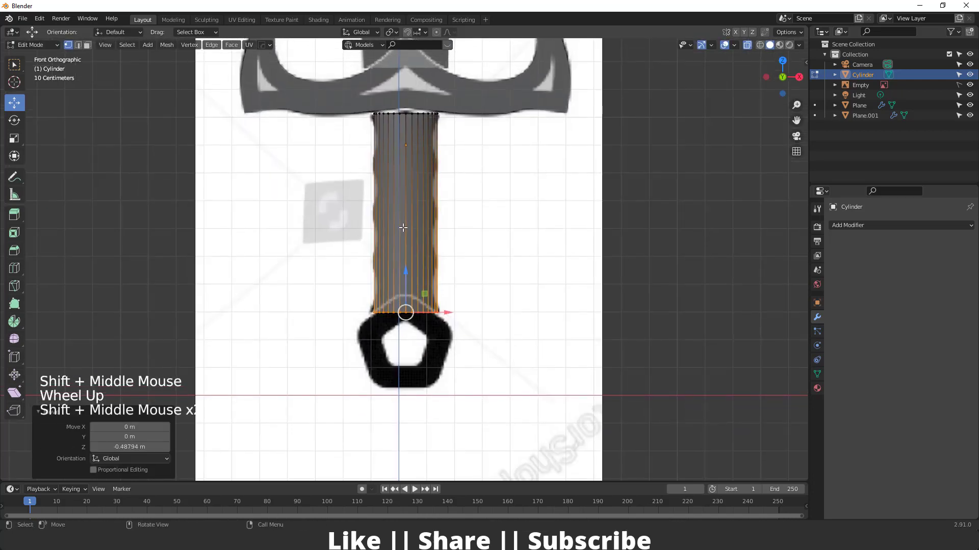
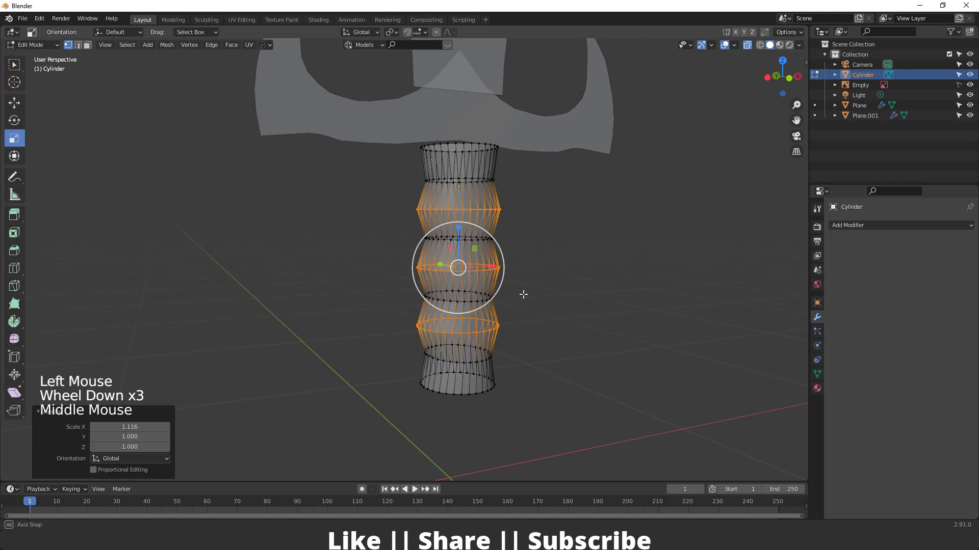
Finish scaling the grip's alternating rings and frame its lower end near the pommel from the front.
{"action": "key", "text": "Tab"}
{"action": "scroll", "scroll_direction": "down", "scroll_amount": 3}
{"action": "middle_click", "coordinate": [514, 317]}
{"action": "key", "text": "Tab"}
{"action": "key", "text": "`"}
{"action": "middle_click", "coordinate": [349, 265]}
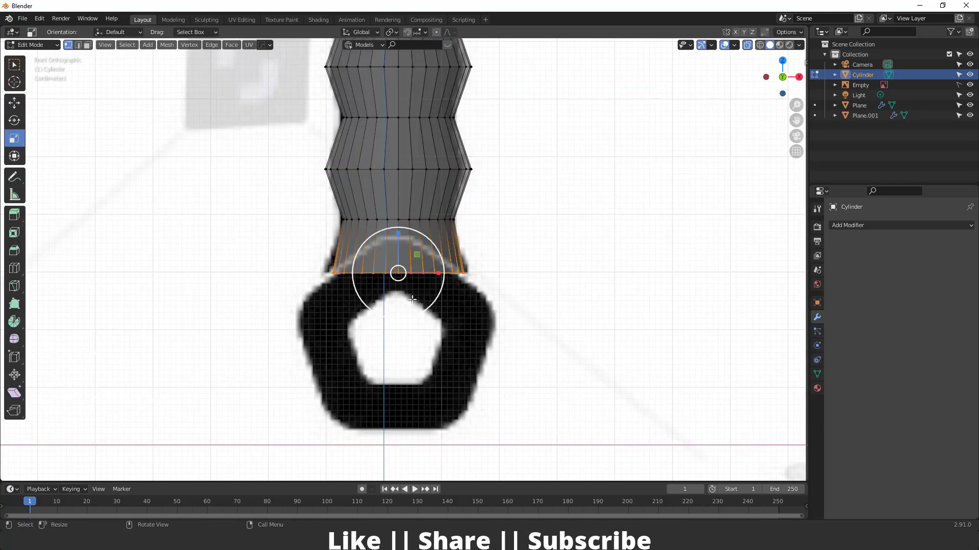
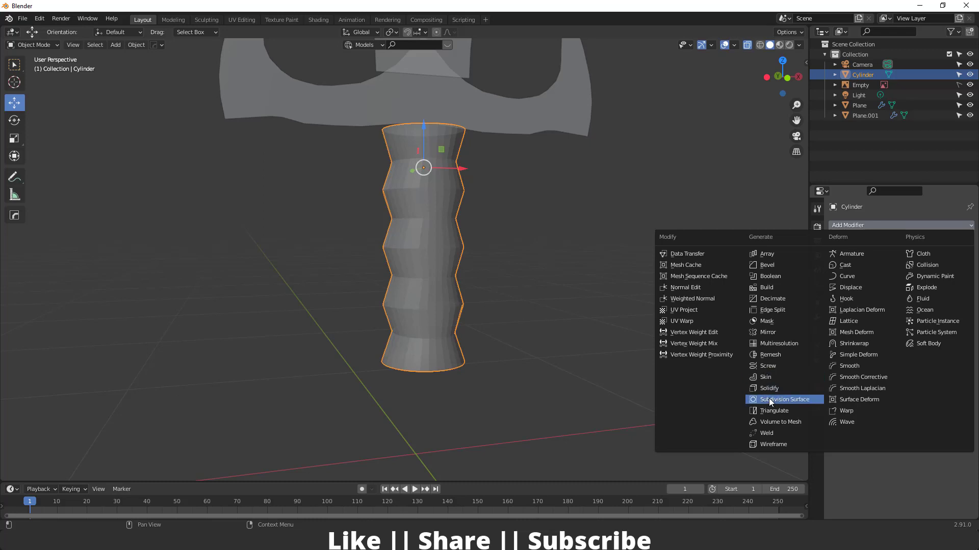
Orbit around the grip's bottom end to check the ridged shape.
{"action": "middle_click", "coordinate": [430, 305]}
{"action": "scroll", "scroll_direction": "up", "scroll_amount": 3}
{"action": "middle_click", "coordinate": [425, 350]}
{"action": "middle_click", "coordinate": [437, 306]}
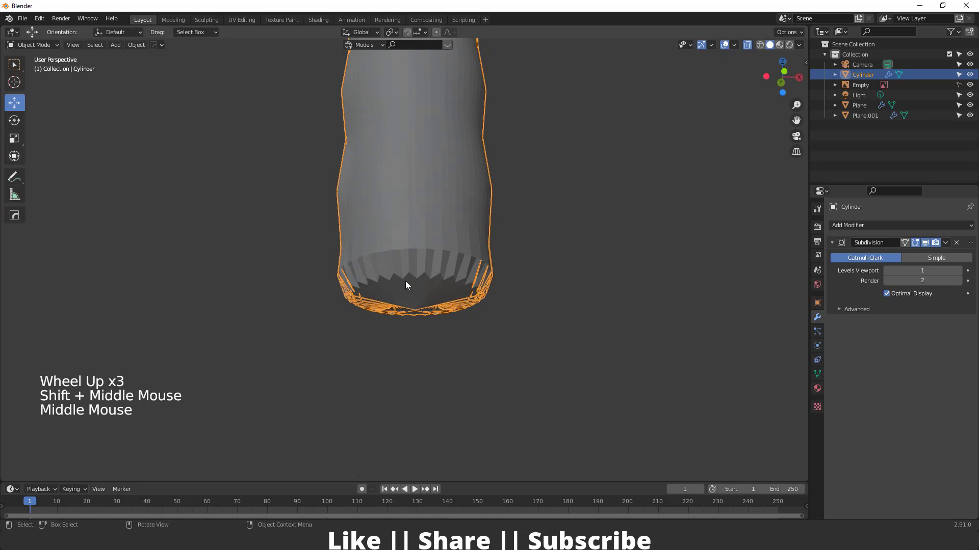
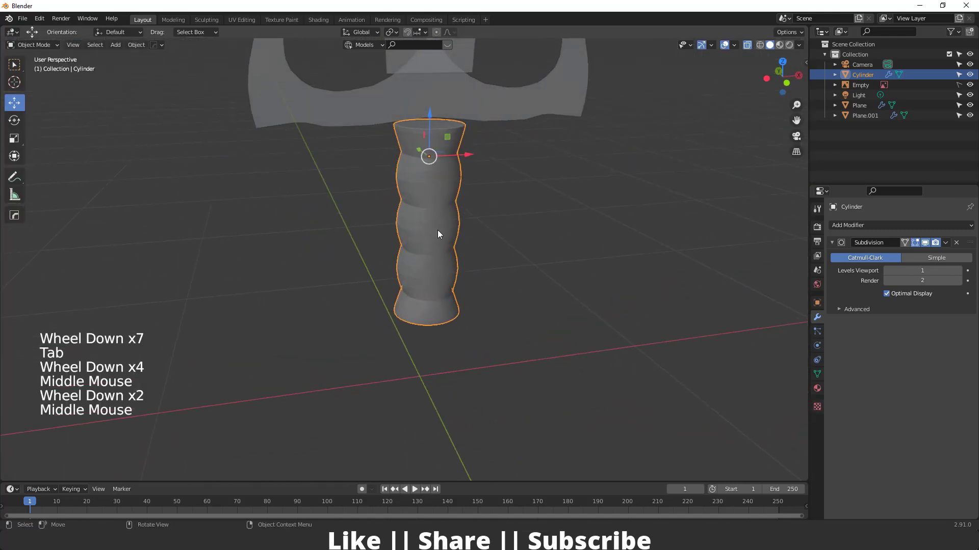
Smooth the ridged grip with a Subdivision Surface modifier and inspect it from several sides.
{"action": "right_click", "coordinate": [440, 234]}
{"action": "scroll", "scroll_direction": "down", "scroll_amount": 3}
{"action": "middle_click", "coordinate": [463, 244]}
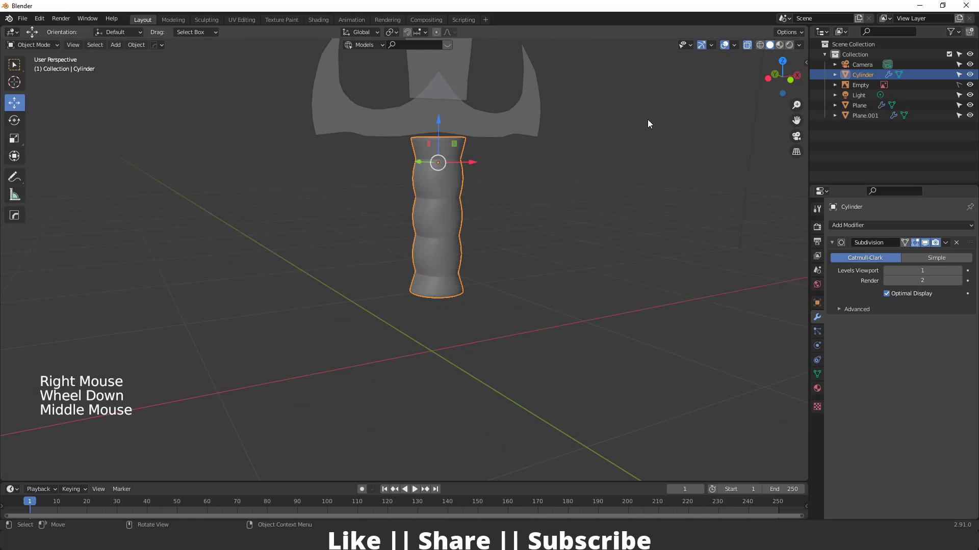
{"action": "left_click", "coordinate": [752, 44]}
{"action": "scroll", "scroll_direction": "down", "scroll_amount": 3}
{"action": "middle_click", "coordinate": [519, 285]}
{"action": "scroll", "scroll_direction": "up", "scroll_amount": 3}
{"action": "middle_click", "coordinate": [411, 298]}
{"action": "middle_click", "coordinate": [413, 241]}
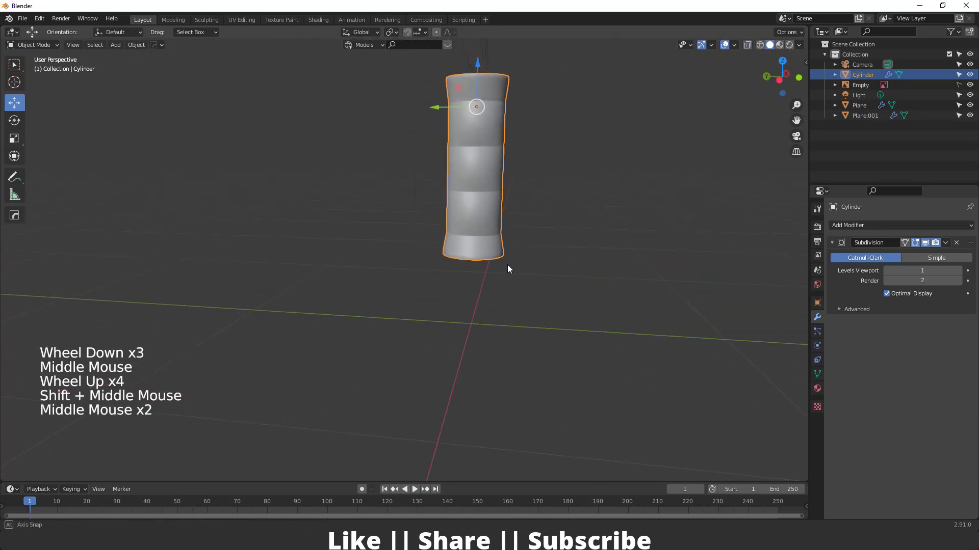
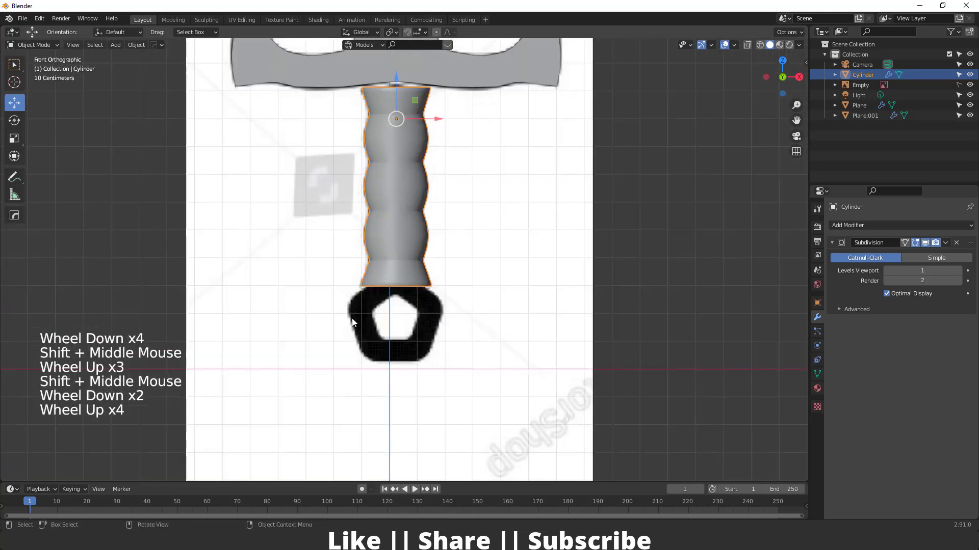
{"action": "middle_click", "coordinate": [423, 343]}
Add a 5-vertex circle over the pommel sketch and start insetting and extruding it in Edit Mode.
{"action": "key", "text": "shift+a"}
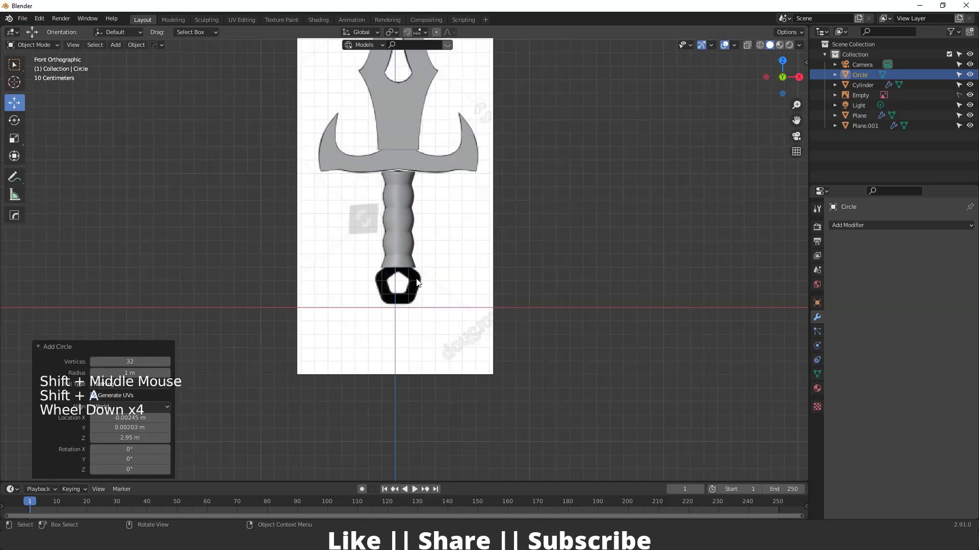
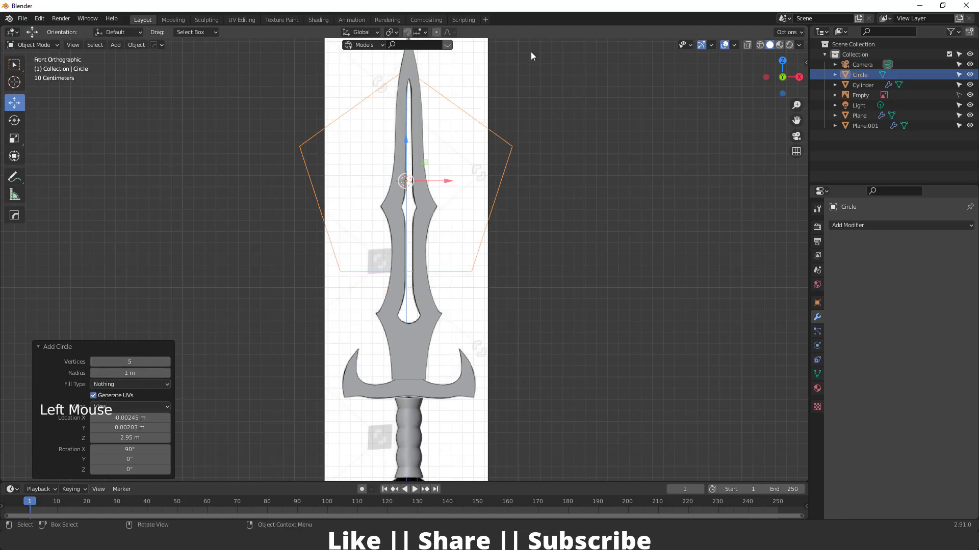
{"action": "scroll", "scroll_direction": "down", "scroll_amount": 3}
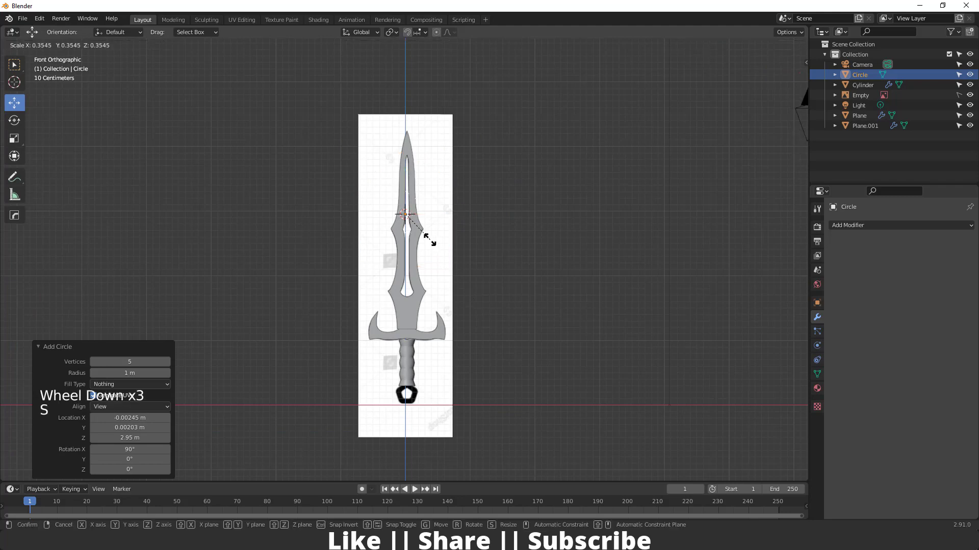
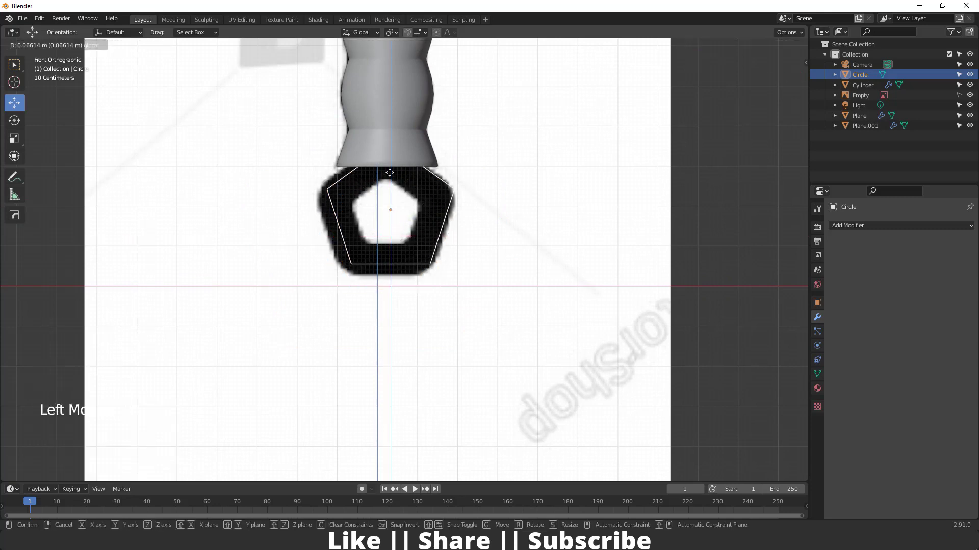
{"action": "left_click", "coordinate": [393, 177]}
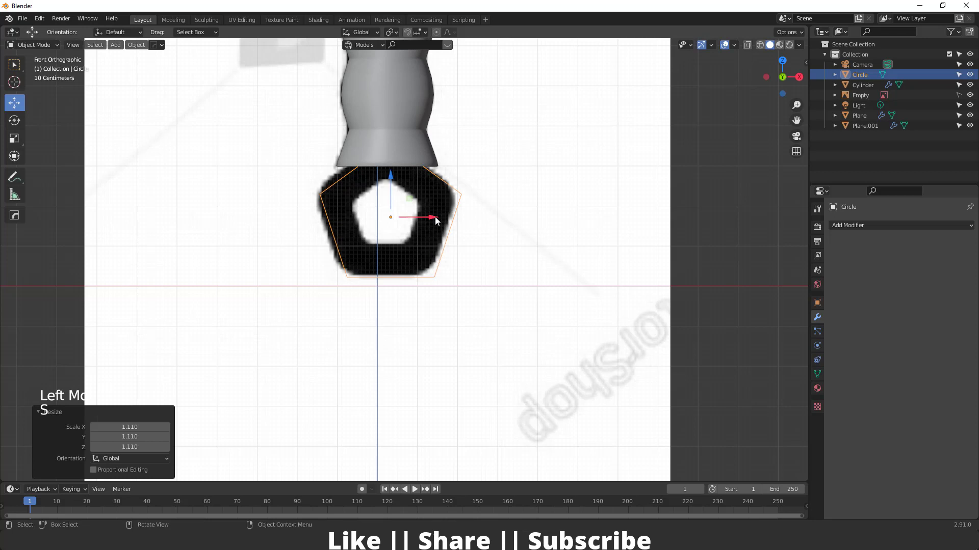
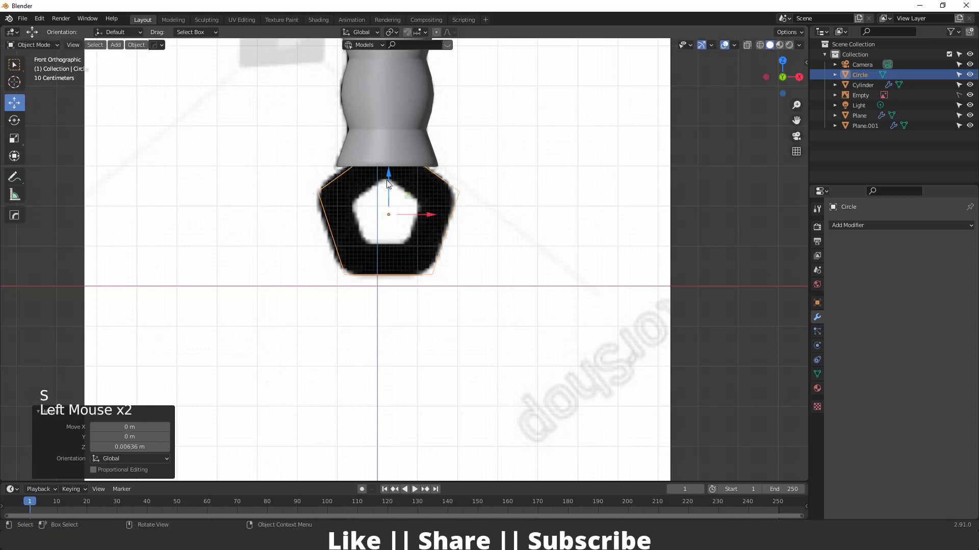
{"action": "key", "text": "Tab"}
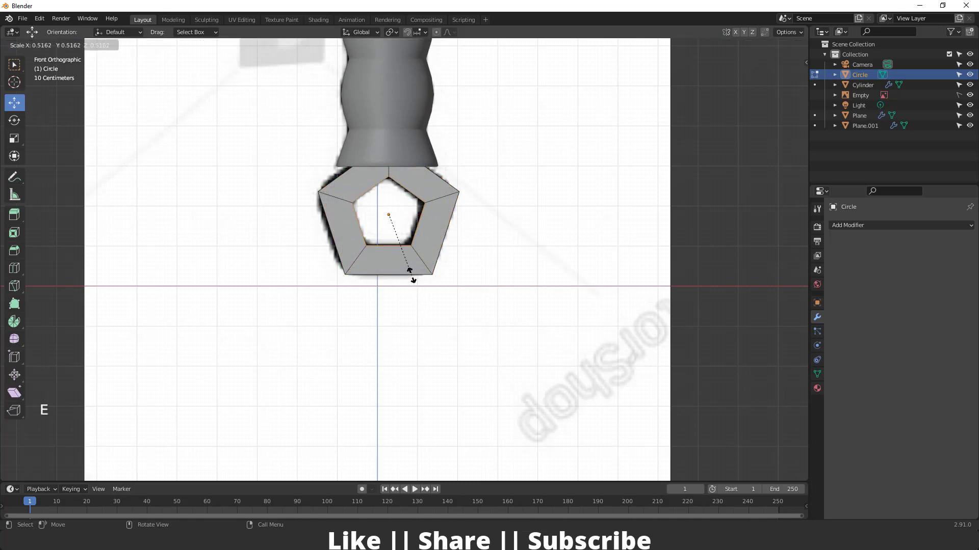
{"action": "scroll", "scroll_direction": "down", "scroll_amount": 3}
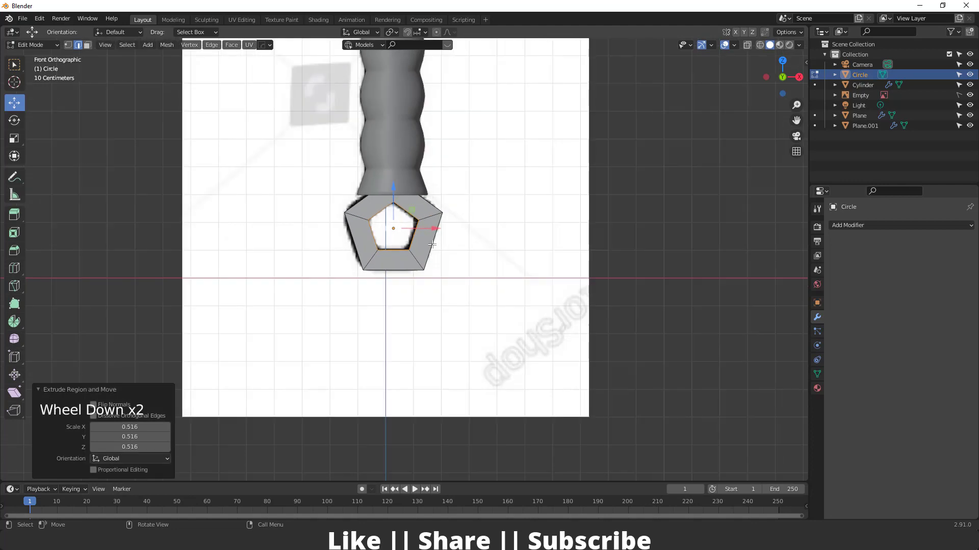
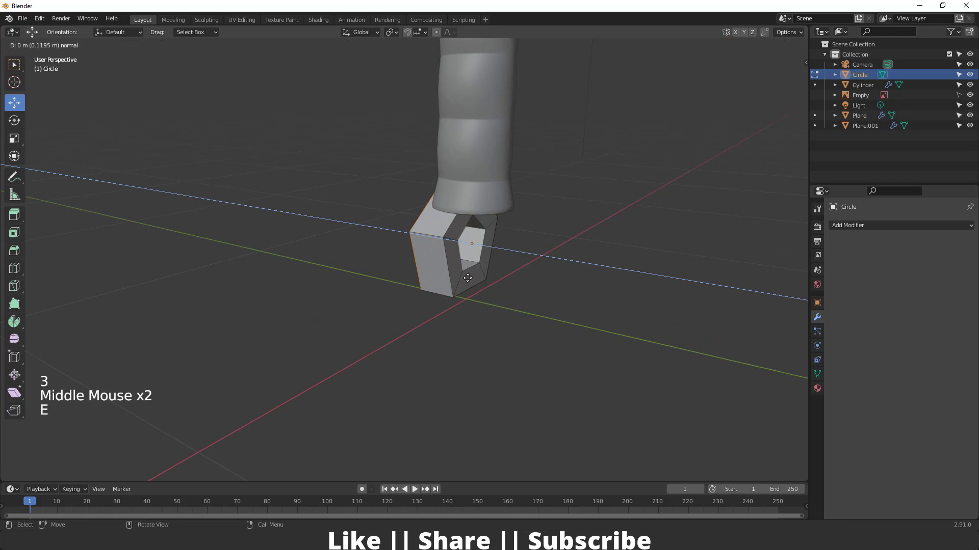
Leave Edit Mode on the extruded pentagonal pommel block.
{"action": "key", "text": "Tab"}
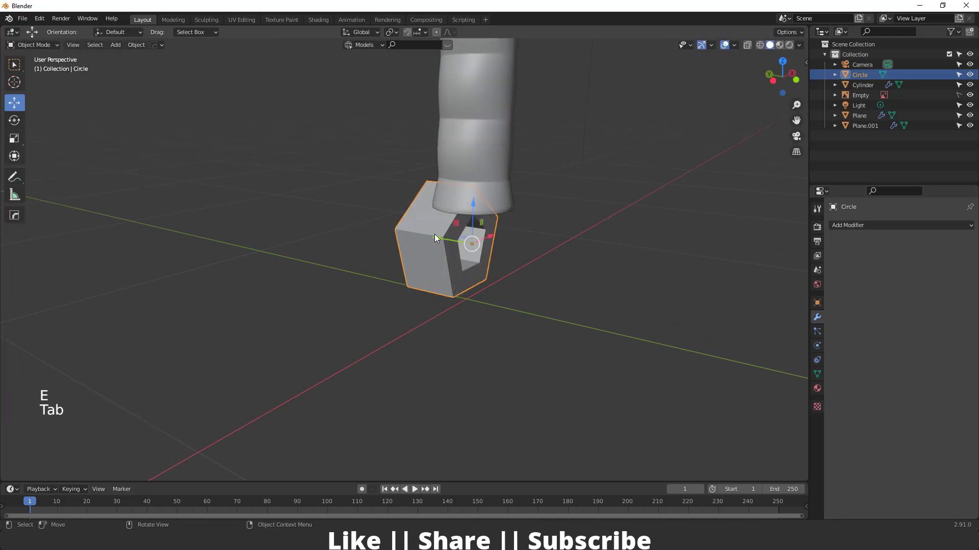
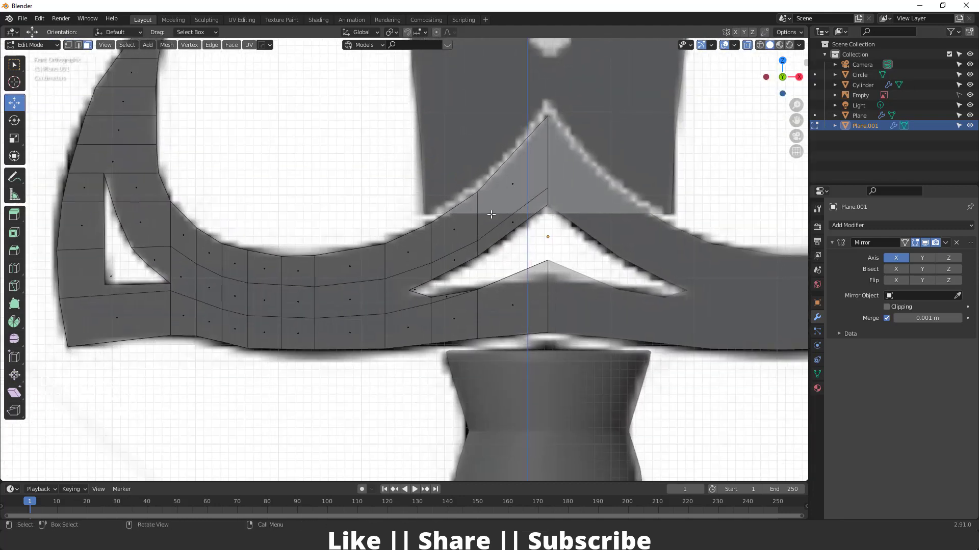
Tweak the crossguard's centre-notch vertices in front orthographic view.
{"action": "key", "text": "Delete"}
{"action": "middle_click", "coordinate": [444, 332]}
{"action": "scroll", "scroll_direction": "down", "scroll_amount": 3}
{"action": "middle_click", "coordinate": [474, 330]}
{"action": "key", "text": "Tab"}
{"action": "scroll", "scroll_direction": "up", "scroll_amount": 3}
{"action": "key", "text": "Tab"}
{"action": "middle_click", "coordinate": [372, 326]}
{"action": "key", "text": "1"}
{"action": "left_click", "coordinate": [379, 299]}
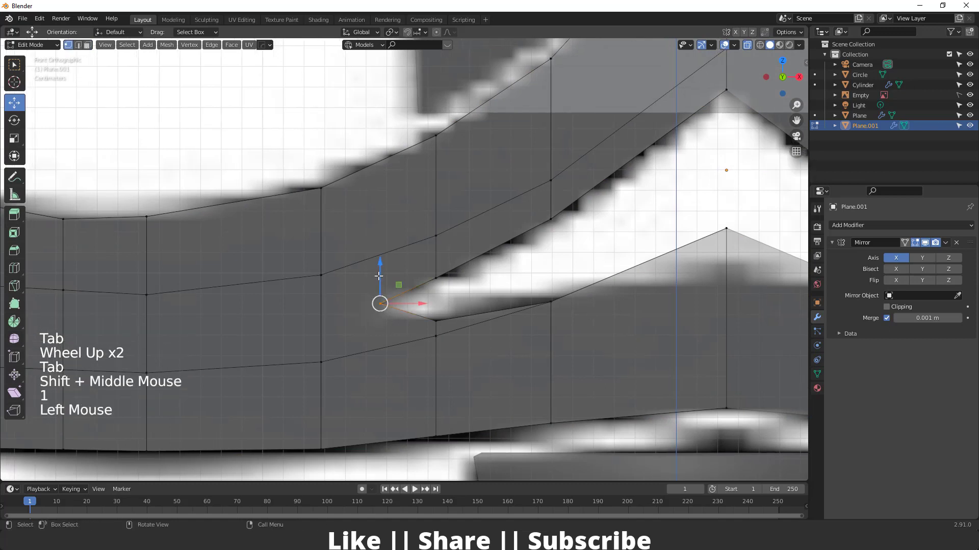
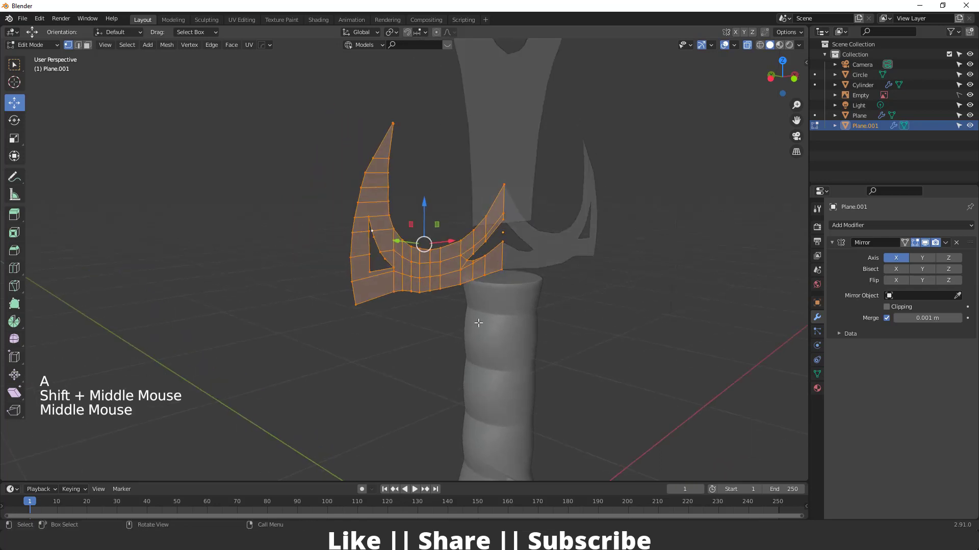
Extrude all crossguard faces along normals into a thick solid and move it into position.
{"action": "key", "text": "3"}
{"action": "middle_click", "coordinate": [442, 347]}
{"action": "key", "text": "e"}
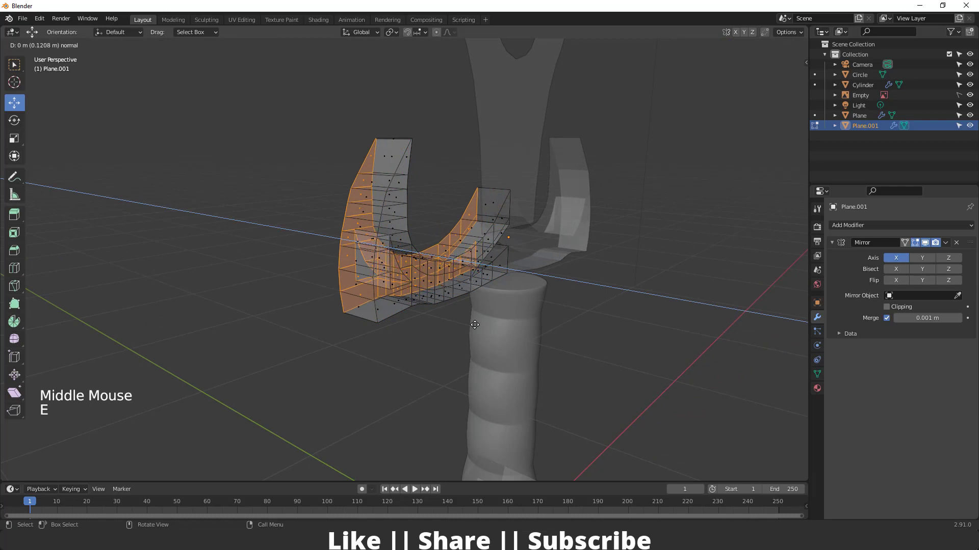
{"action": "left_click", "coordinate": [578, 246]}
{"action": "middle_click", "coordinate": [578, 245]}
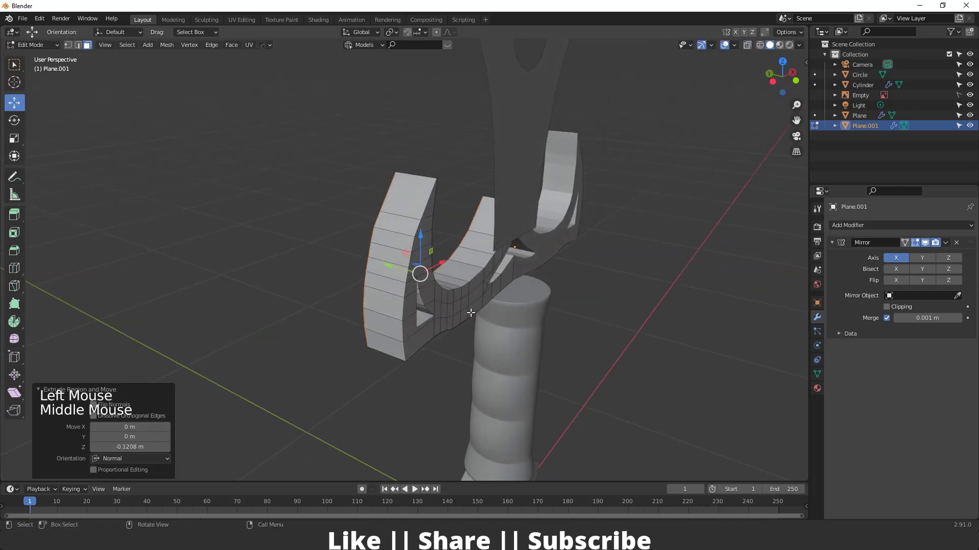
{"action": "left_click", "coordinate": [407, 269]}
{"action": "key", "text": "Tab"}
{"action": "left_click", "coordinate": [492, 243]}
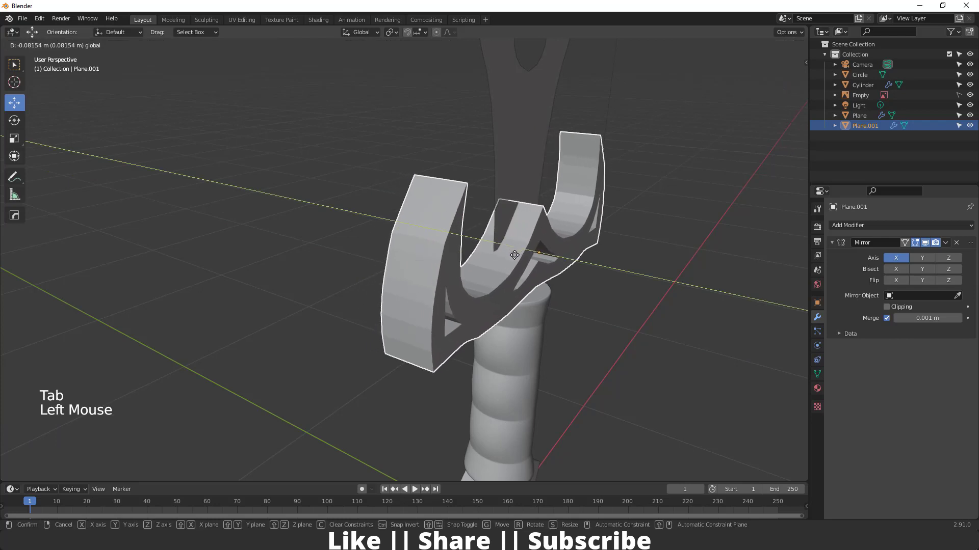
{"action": "left_click", "coordinate": [518, 167]}
Select the whole blade mesh and extrude it to give the blade depth.
{"action": "scroll", "scroll_direction": "down", "scroll_amount": 3}
{"action": "middle_click", "coordinate": [485, 247]}
{"action": "scroll", "scroll_direction": "down", "scroll_amount": 3}
{"action": "scroll", "scroll_direction": "up", "scroll_amount": 3}
{"action": "middle_click", "coordinate": [460, 303]}
{"action": "key", "text": "Tab"}
{"action": "key", "text": "a"}
{"action": "middle_click", "coordinate": [466, 300]}
{"action": "scroll", "scroll_direction": "down", "scroll_amount": 3}
{"action": "scroll", "scroll_direction": "up", "scroll_amount": 3}
{"action": "key", "text": "e"}
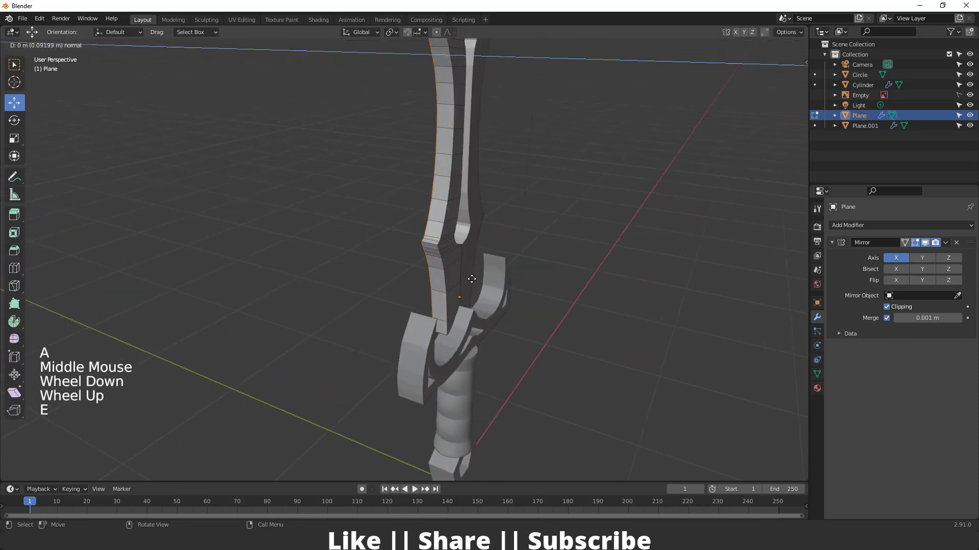
Nudge the grip and pommel into place beneath the crossguard in front view.
{"action": "key", "text": "Tab"}
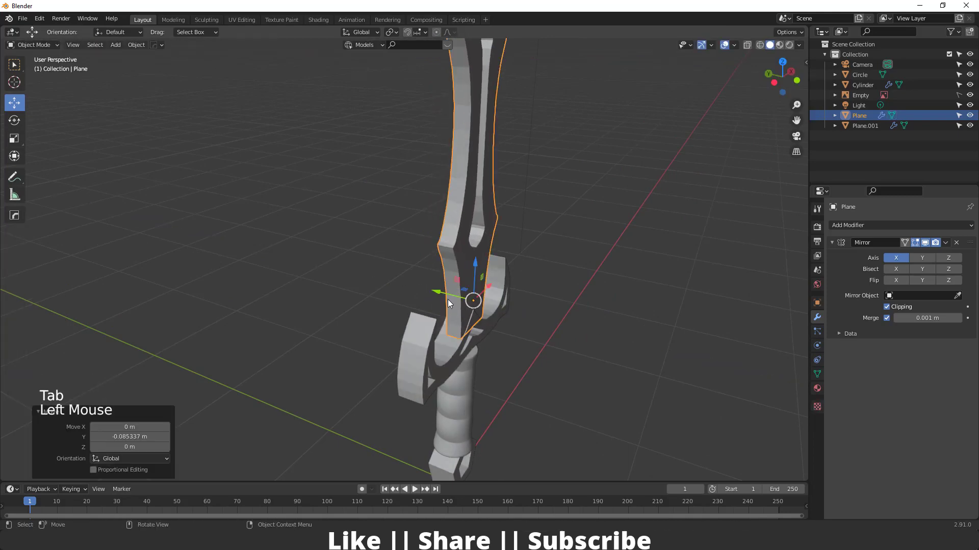
{"action": "scroll", "scroll_direction": "down", "scroll_amount": 3}
{"action": "middle_click", "coordinate": [433, 315]}
{"action": "middle_click", "coordinate": [424, 302]}
{"action": "scroll", "scroll_direction": "up", "scroll_amount": 3}
{"action": "key", "text": "`"}
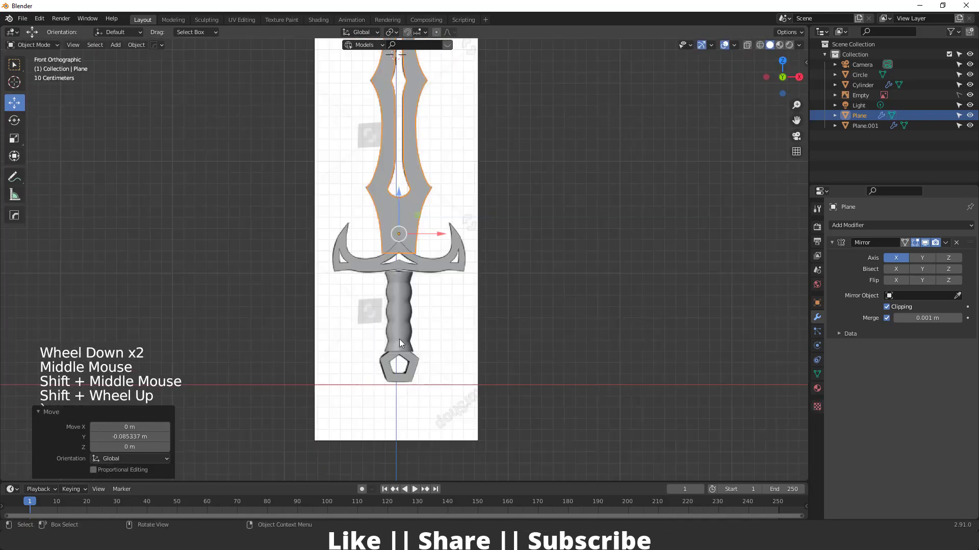
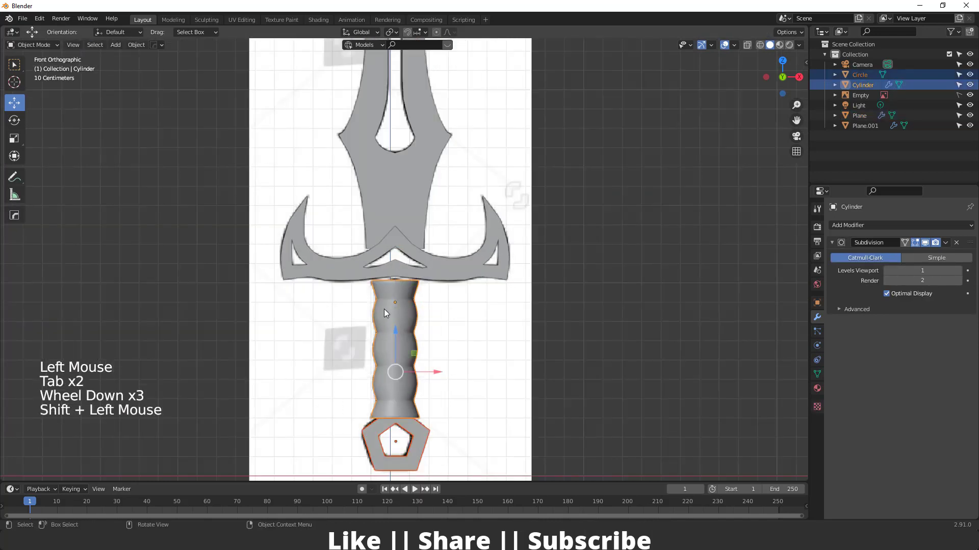
{"action": "left_click", "coordinate": [397, 340]}
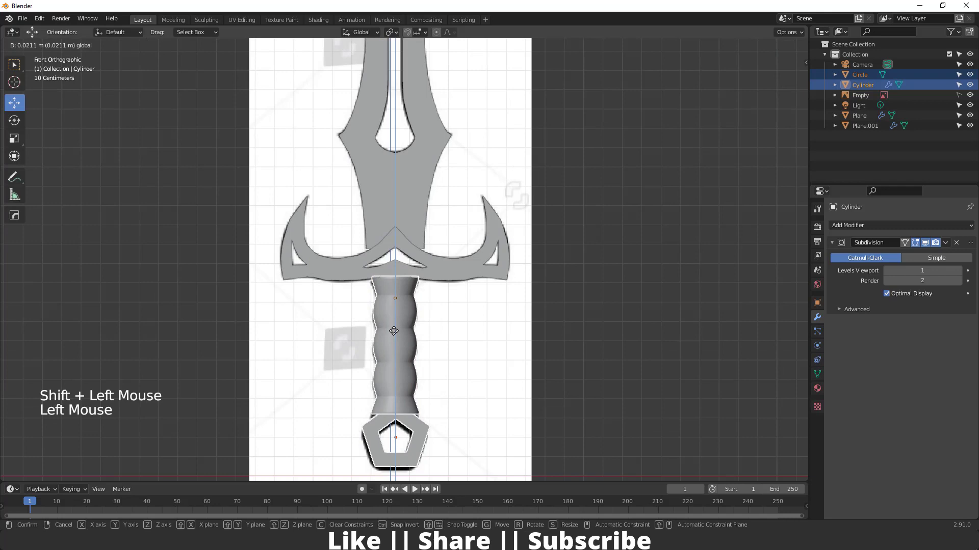
Inspect the sword from all around, undo a stray change and start editing the blade mesh.
{"action": "middle_click", "coordinate": [443, 326]}
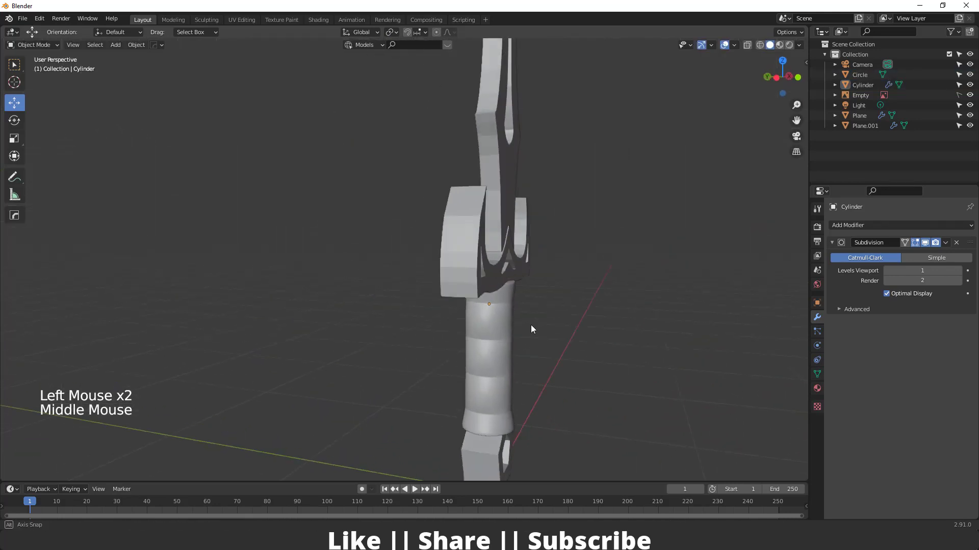
{"action": "scroll", "scroll_direction": "down", "scroll_amount": 3}
{"action": "middle_click", "coordinate": [475, 342]}
{"action": "key", "text": "`"}
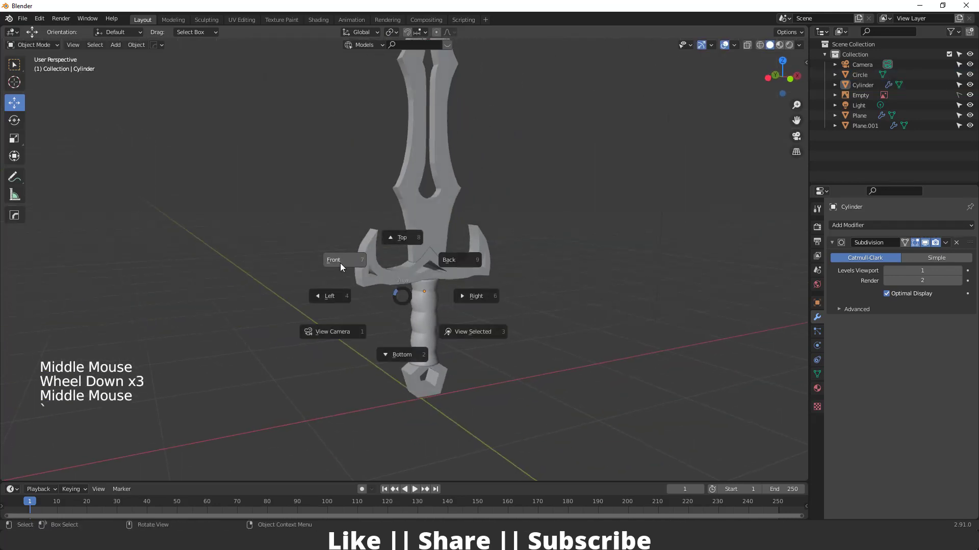
{"action": "scroll", "scroll_direction": "up", "scroll_amount": 3}
{"action": "middle_click", "coordinate": [403, 270]}
{"action": "scroll", "scroll_direction": "down", "scroll_amount": 3}
{"action": "middle_click", "coordinate": [391, 328]}
{"action": "scroll", "scroll_direction": "down", "scroll_amount": 3}
{"action": "middle_click", "coordinate": [404, 322]}
{"action": "key", "text": "ctrl+z"}
{"action": "scroll", "scroll_direction": "up", "scroll_amount": 3}
{"action": "scroll", "scroll_direction": "down", "scroll_amount": 3}
{"action": "key", "text": "Tab"}
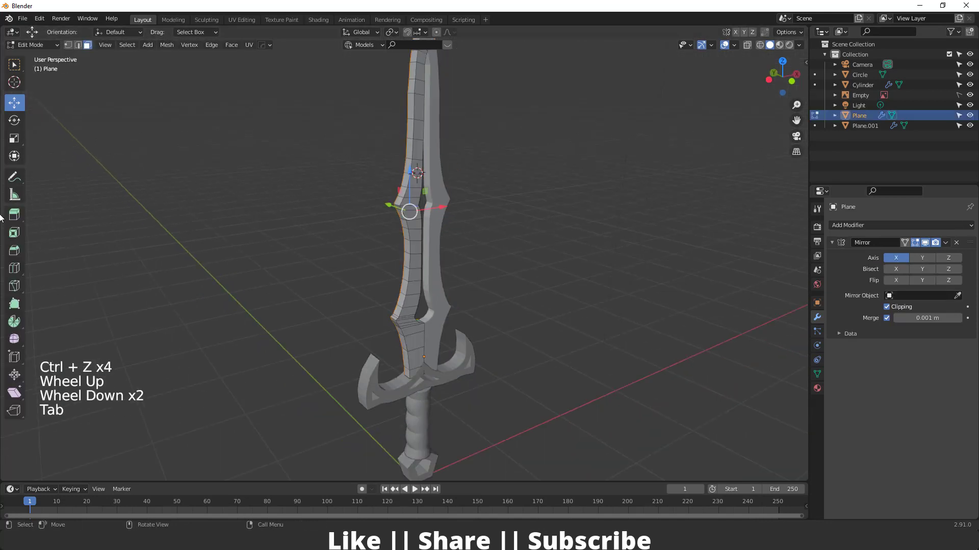
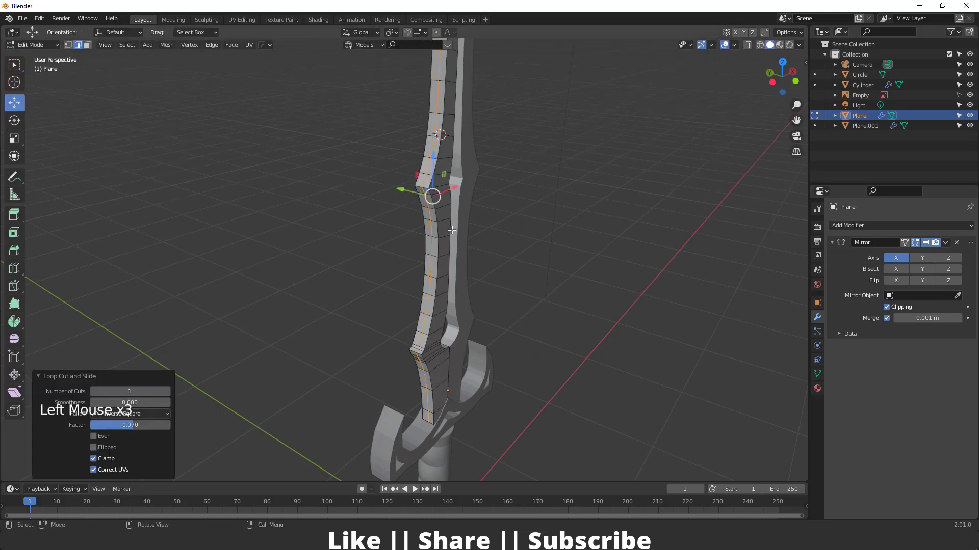
Orbit to inspect the blade edges while reshaping its new loop.
{"action": "middle_click", "coordinate": [413, 227]}
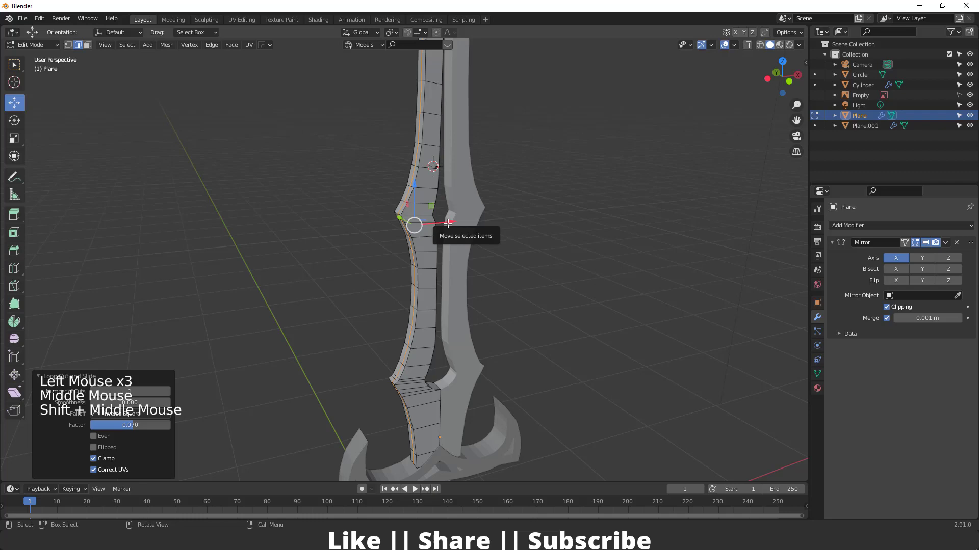
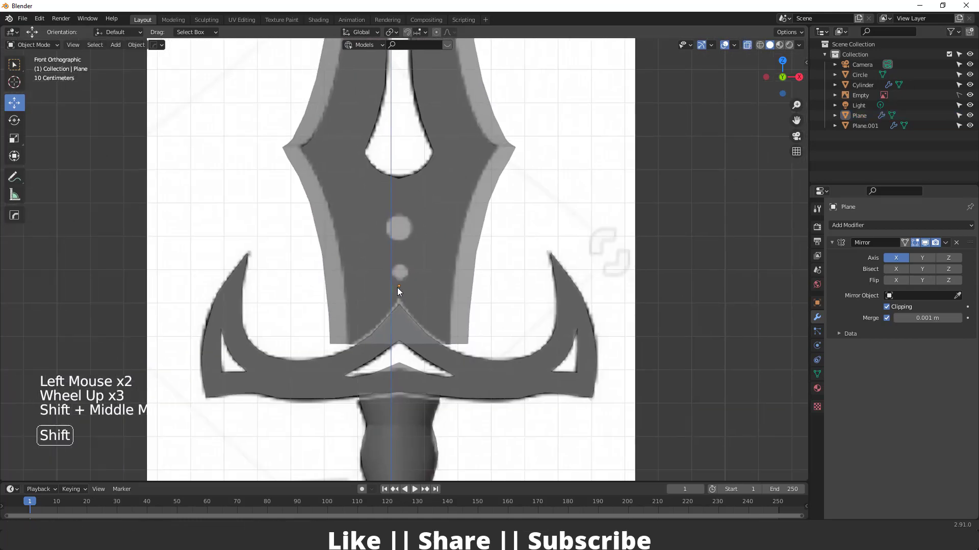
Add a cylinder mesh to the scene as a hole cutter.
{"action": "key", "text": "shift+a"}
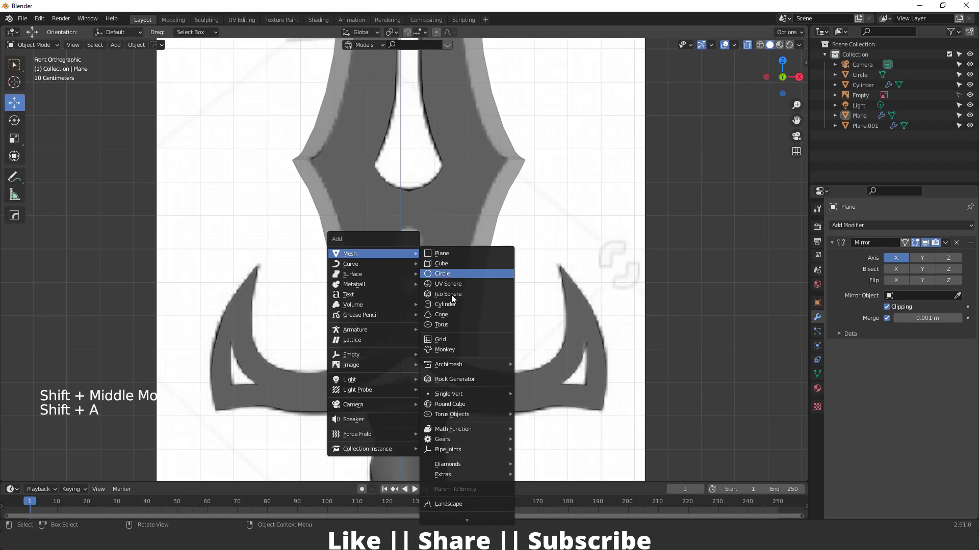
{"action": "middle_click", "coordinate": [389, 336]}
{"action": "middle_click", "coordinate": [375, 305]}
{"action": "scroll", "scroll_direction": "down", "scroll_amount": 3}
{"action": "left_click", "coordinate": [141, 391]}
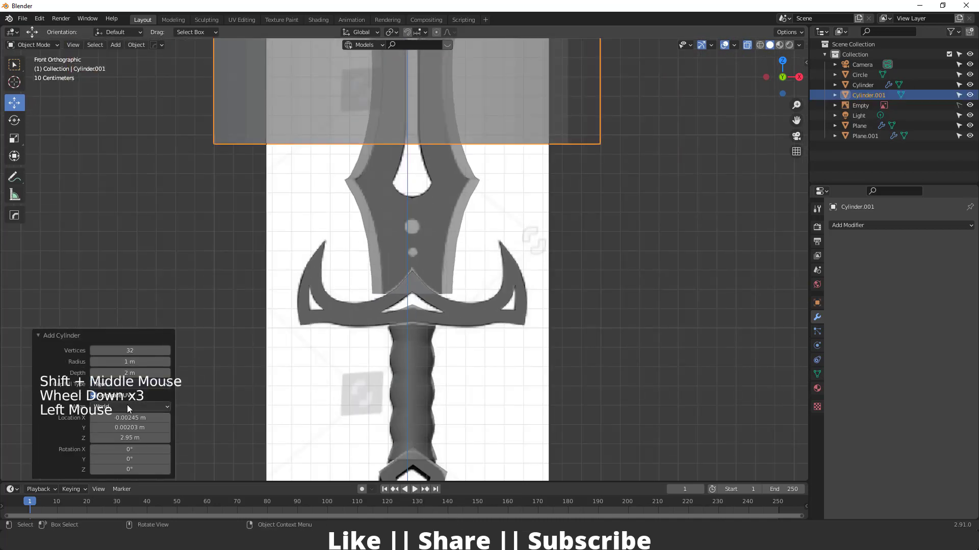
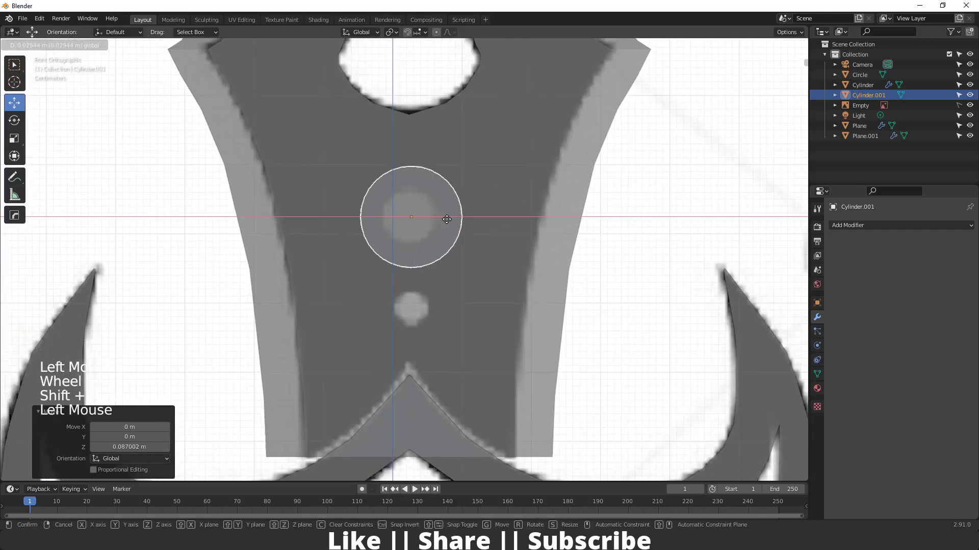
Size the cylinder over the blade's round gem and duplicate a smaller one onto the lower dot.
{"action": "key", "text": "s"}
{"action": "scroll", "scroll_direction": "up", "scroll_amount": 3}
{"action": "left_click", "coordinate": [450, 218]}
{"action": "key", "text": "Tab"}
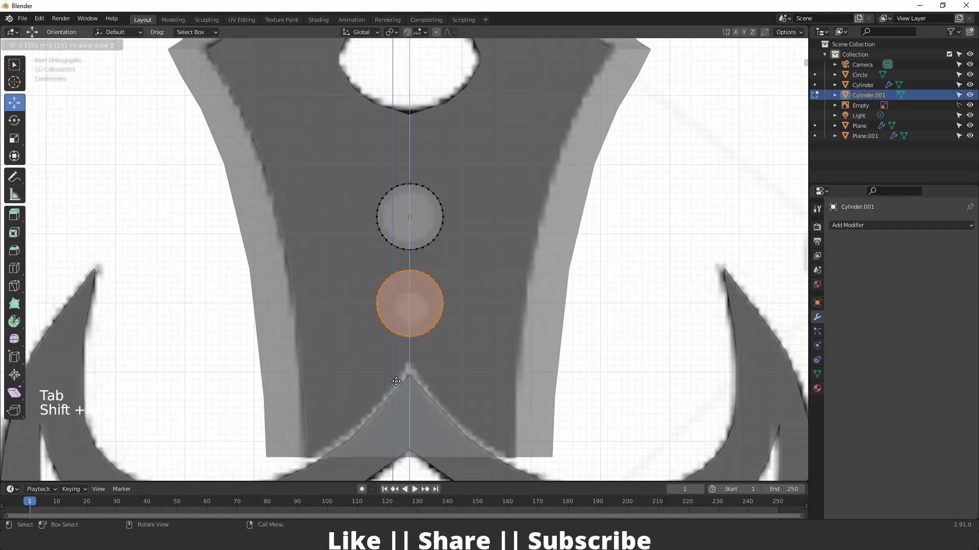
{"action": "key", "text": "shift+d"}
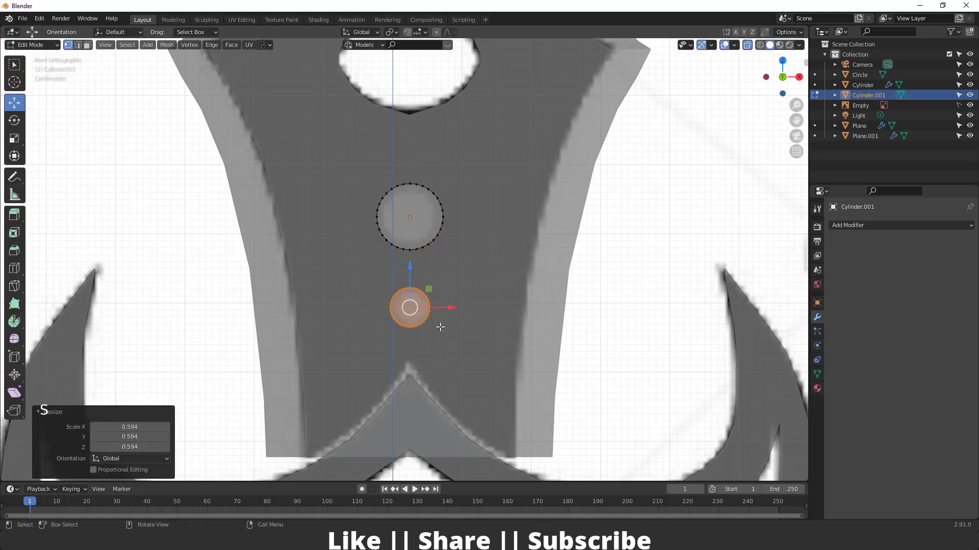
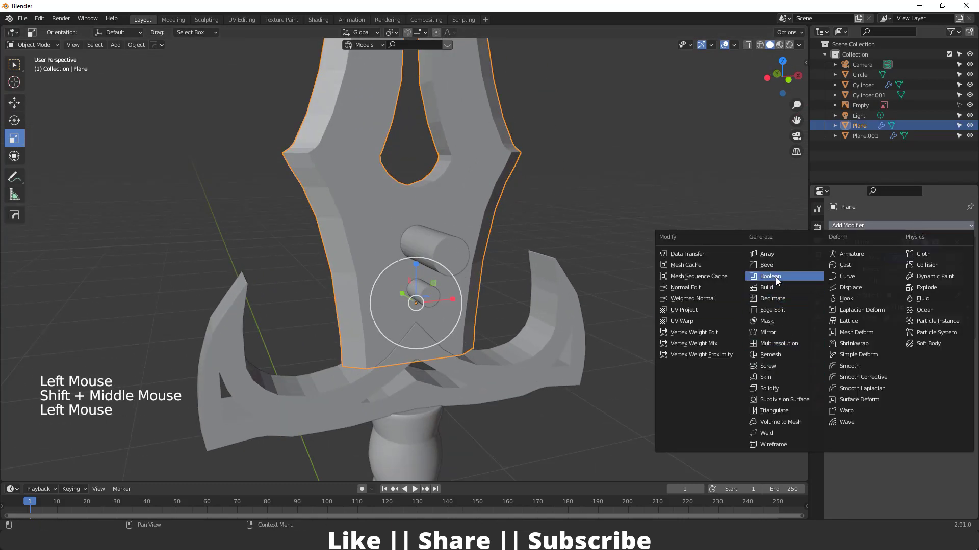
Cut the blade with a Boolean Difference against Cylinder.001 and hide the cutter via the Outliner toggle.
{"action": "middle_click", "coordinate": [632, 286]}
{"action": "left_click", "coordinate": [959, 392]}
{"action": "scroll", "scroll_direction": "down", "scroll_amount": 3}
{"action": "middle_click", "coordinate": [590, 218]}
{"action": "left_click", "coordinate": [561, 226]}
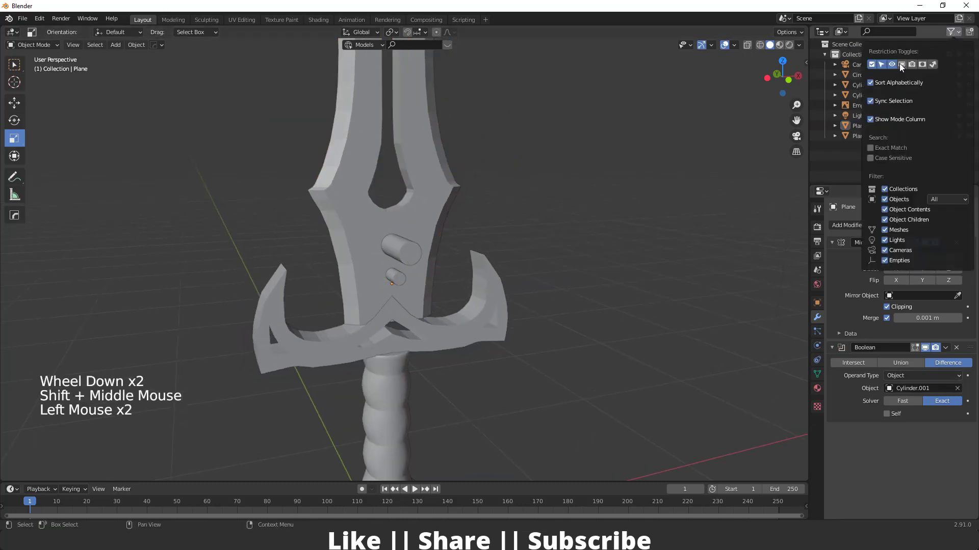
{"action": "left_click", "coordinate": [896, 79]}
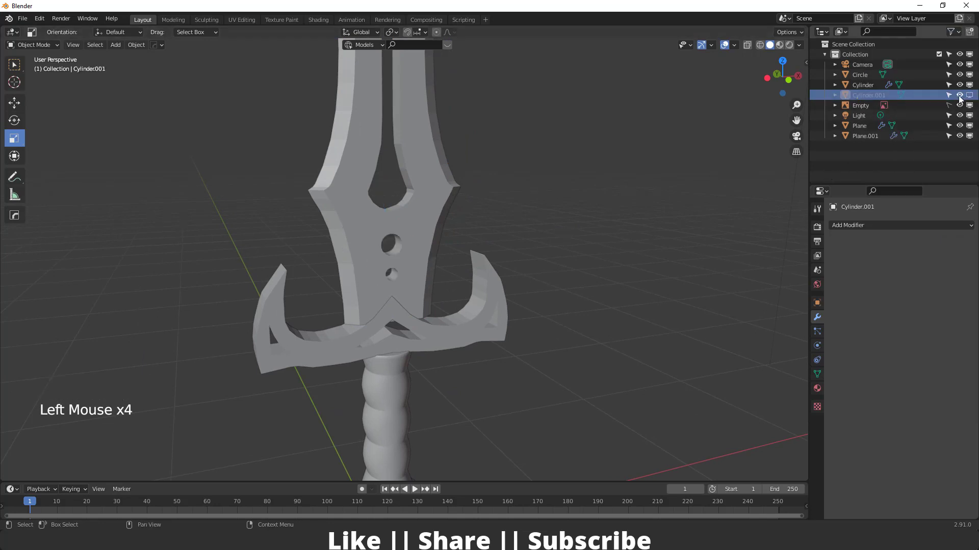
{"action": "double_click", "coordinate": [539, 205]}
Orbit around the sword to inspect the two holes and the crossguard.
{"action": "middle_click", "coordinate": [539, 206]}
{"action": "scroll", "scroll_direction": "down", "scroll_amount": 3}
{"action": "scroll", "scroll_direction": "up", "scroll_amount": 3}
{"action": "middle_click", "coordinate": [367, 263]}
{"action": "scroll", "scroll_direction": "up", "scroll_amount": 3}
{"action": "middle_click", "coordinate": [467, 316]}
{"action": "middle_click", "coordinate": [444, 280]}
{"action": "middle_click", "coordinate": [461, 263]}
{"action": "scroll", "scroll_direction": "down", "scroll_amount": 3}
{"action": "key", "text": "`"}
{"action": "scroll", "scroll_direction": "down", "scroll_amount": 3}
{"action": "scroll", "scroll_direction": "up", "scroll_amount": 3}
{"action": "middle_click", "coordinate": [395, 353]}
{"action": "scroll", "scroll_direction": "up", "scroll_amount": 3}
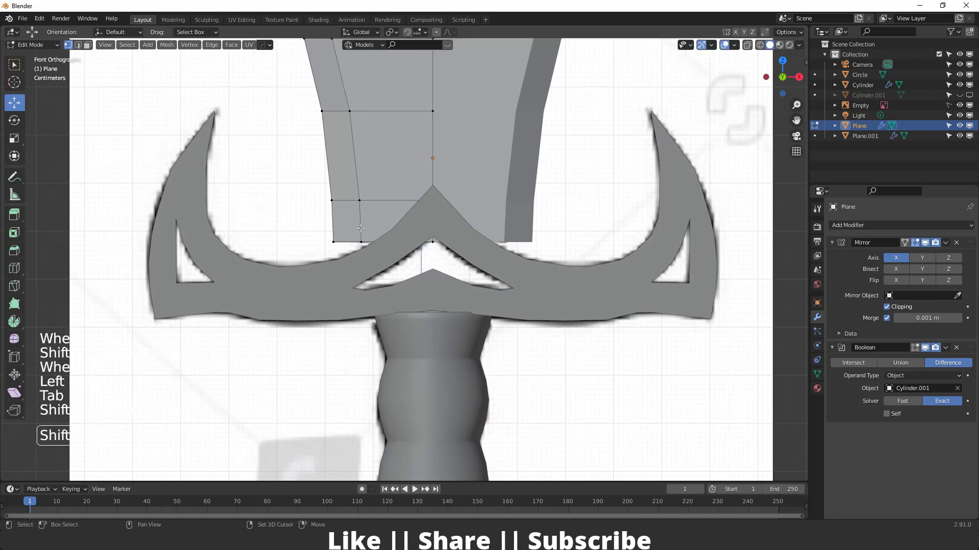
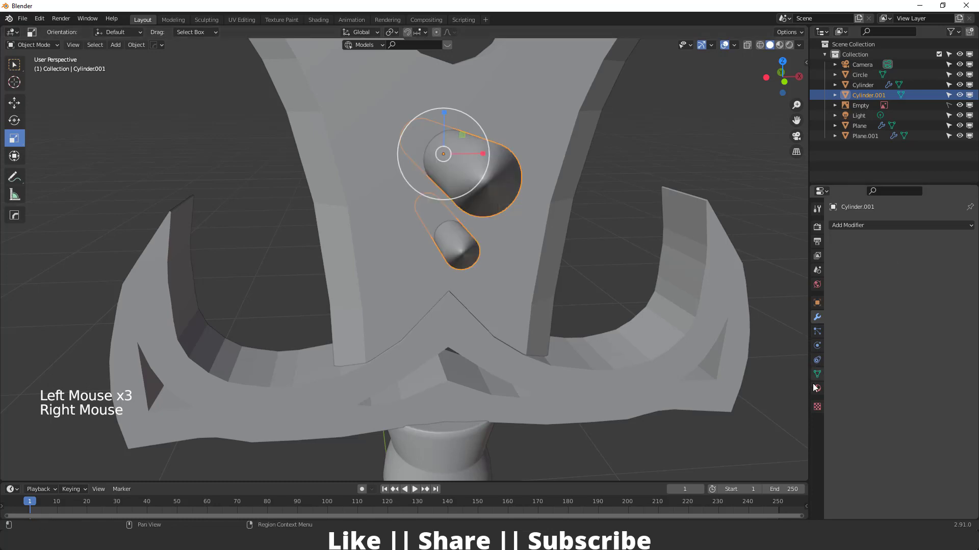
Hide the Cylinder.001 cutter again so only the holed blade shows.
{"action": "left_click", "coordinate": [823, 380]}
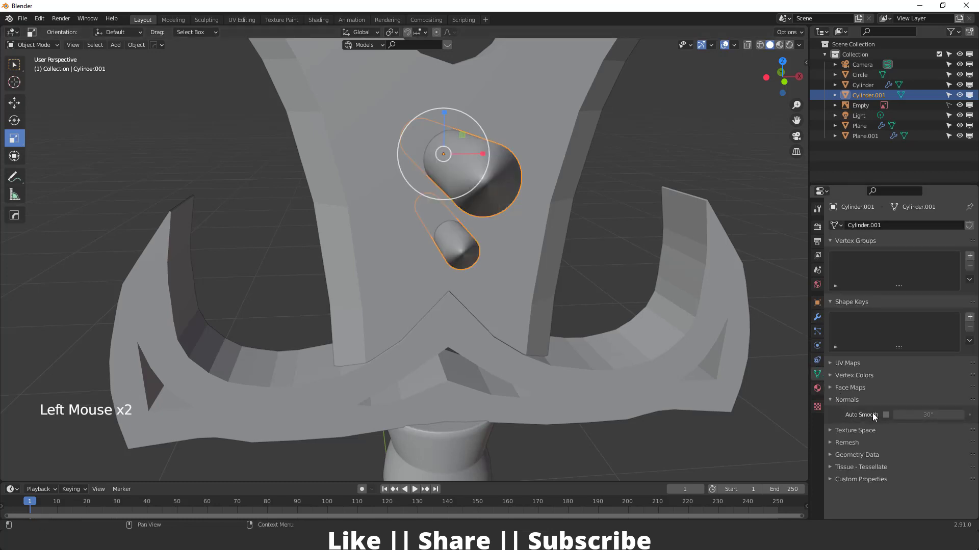
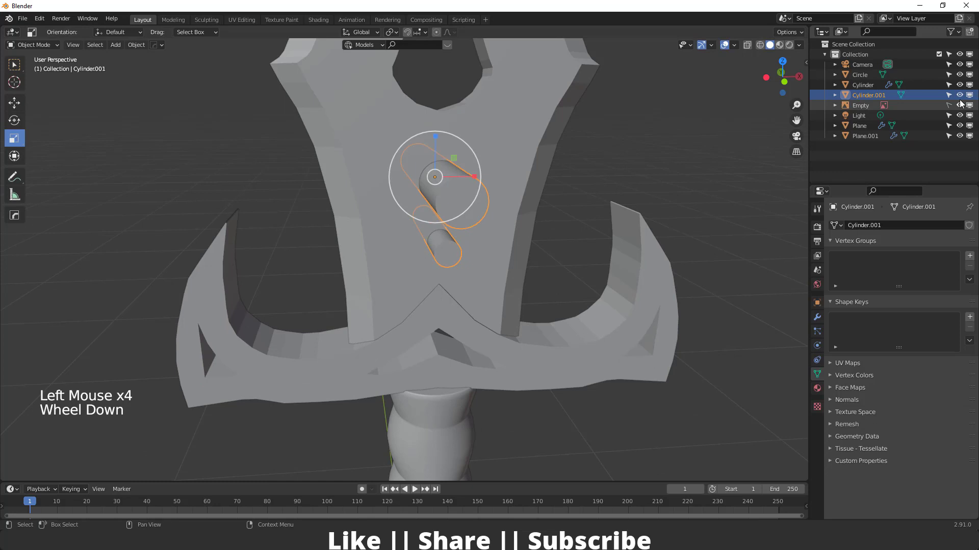
{"action": "left_click", "coordinate": [973, 98]}
{"action": "middle_click", "coordinate": [475, 187]}
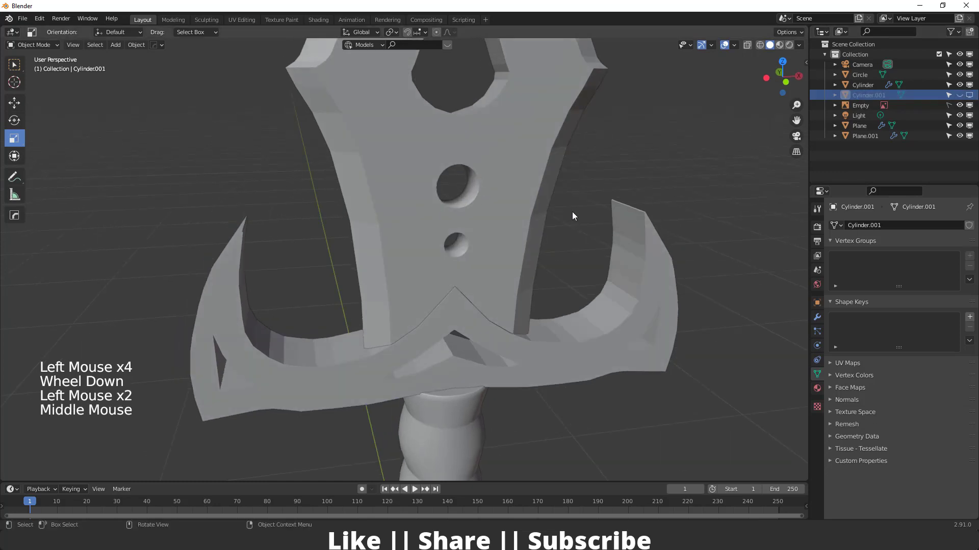
{"action": "left_click", "coordinate": [497, 204]}
{"action": "scroll", "scroll_direction": "down", "scroll_amount": 3}
{"action": "middle_click", "coordinate": [471, 235]}
Shade the blade smooth with Auto Smooth at 30° and check it from around.
{"action": "right_click", "coordinate": [451, 187]}
{"action": "scroll", "scroll_direction": "down", "scroll_amount": 3}
{"action": "middle_click", "coordinate": [456, 285]}
{"action": "scroll", "scroll_direction": "up", "scroll_amount": 3}
{"action": "scroll", "scroll_direction": "up", "scroll_amount": 3}
{"action": "left_click", "coordinate": [833, 402]}
{"action": "left_click", "coordinate": [888, 420]}
{"action": "scroll", "scroll_direction": "up", "scroll_amount": 3}
{"action": "middle_click", "coordinate": [514, 239]}
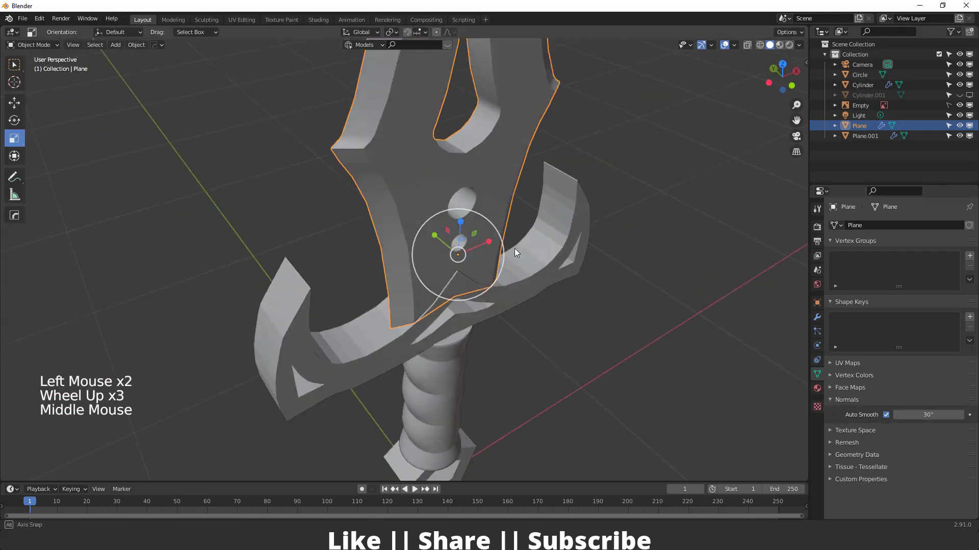
{"action": "scroll", "scroll_direction": "down", "scroll_amount": 3}
{"action": "middle_click", "coordinate": [497, 252]}
{"action": "scroll", "scroll_direction": "up", "scroll_amount": 3}
Shade the crossguard smooth with Auto Smooth, then select the pommel for shading.
{"action": "left_click", "coordinate": [489, 233]}
{"action": "right_click", "coordinate": [492, 231]}
{"action": "left_click", "coordinate": [889, 418]}
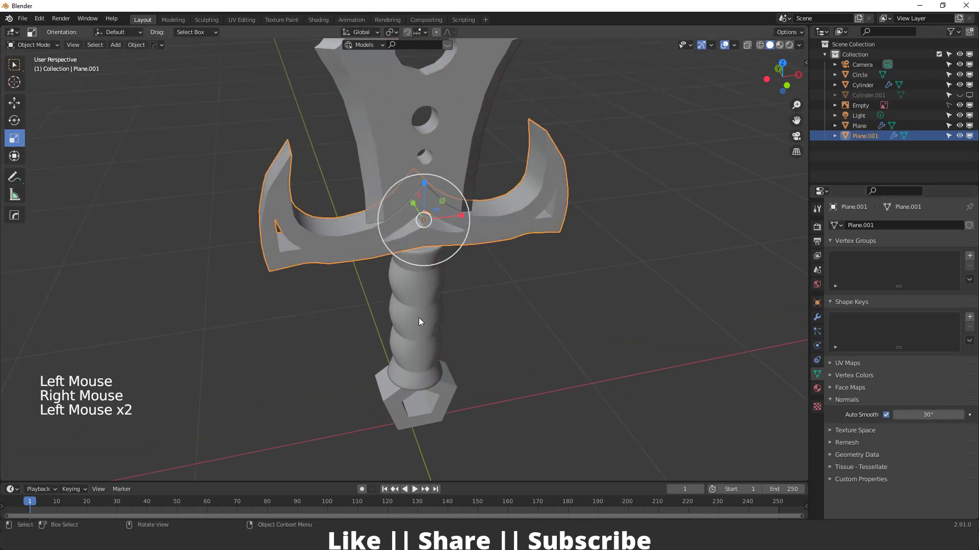
{"action": "left_click", "coordinate": [460, 397]}
{"action": "middle_click", "coordinate": [459, 382]}
{"action": "left_click", "coordinate": [449, 412]}
{"action": "right_click", "coordinate": [449, 412]}
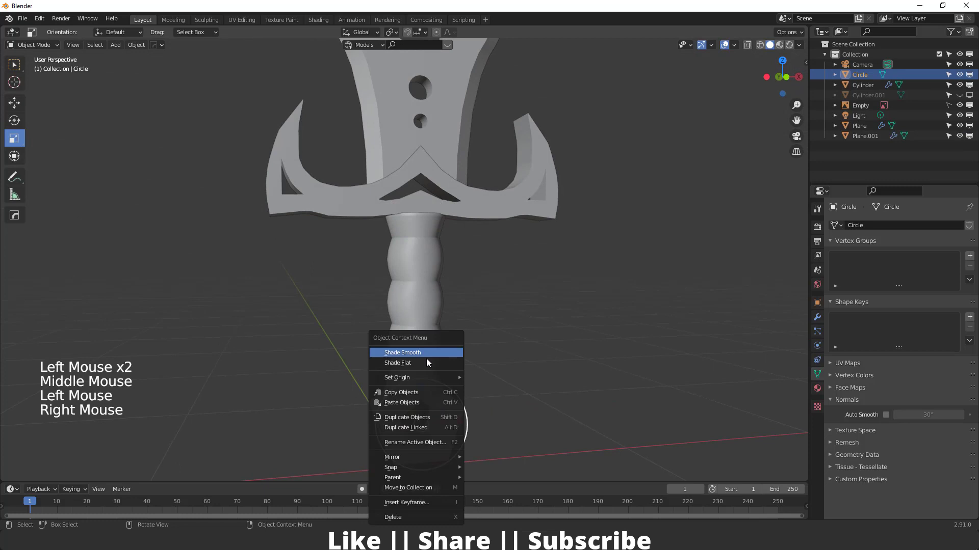
Orbit and zoom around the sword to inspect the beveled blade, crossguard and pommel.
{"action": "middle_click", "coordinate": [494, 395]}
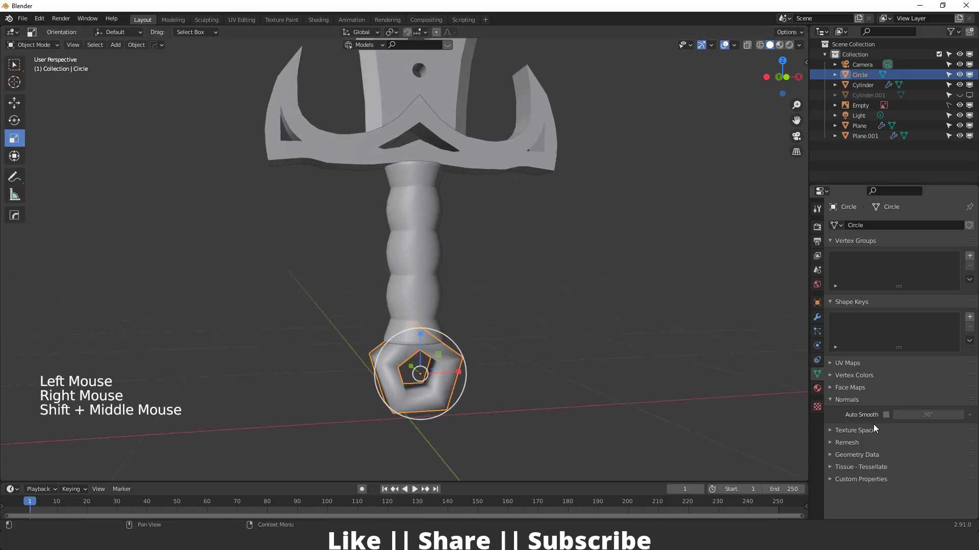
{"action": "left_click", "coordinate": [530, 317]}
{"action": "scroll", "scroll_direction": "down", "scroll_amount": 3}
{"action": "middle_click", "coordinate": [459, 276]}
{"action": "scroll", "scroll_direction": "up", "scroll_amount": 3}
{"action": "middle_click", "coordinate": [442, 263]}
{"action": "scroll", "scroll_direction": "down", "scroll_amount": 3}
{"action": "middle_click", "coordinate": [415, 352]}
{"action": "middle_click", "coordinate": [406, 314]}
{"action": "scroll", "scroll_direction": "down", "scroll_amount": 3}
{"action": "middle_click", "coordinate": [430, 307]}
{"action": "scroll", "scroll_direction": "up", "scroll_amount": 3}
{"action": "key", "text": "`"}
{"action": "middle_click", "coordinate": [403, 240]}
Shade Smooth the selected sword parts via the Q quick menu and review the result from several angles.
{"action": "left_click", "coordinate": [403, 239]}
{"action": "scroll", "scroll_direction": "down", "scroll_amount": 3}
{"action": "middle_click", "coordinate": [404, 283]}
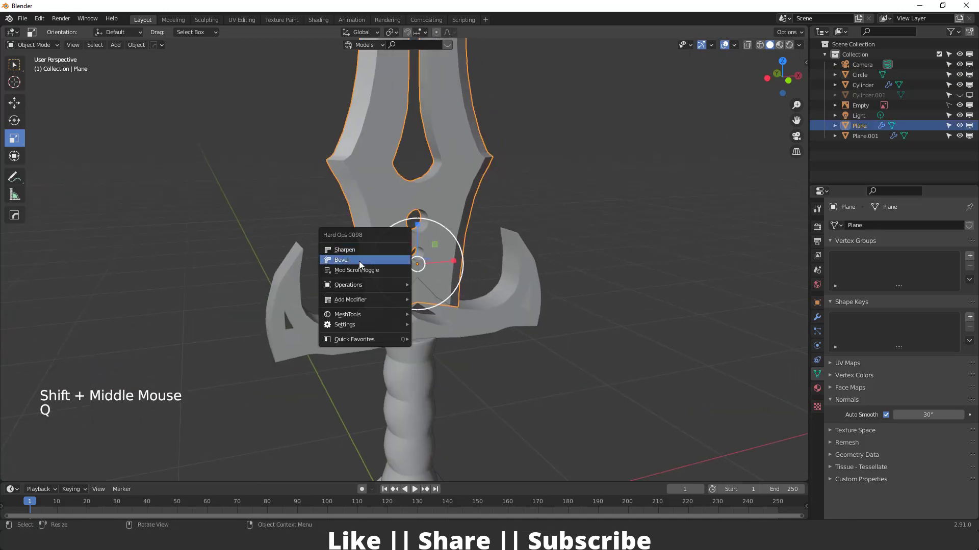
{"action": "key", "text": "q"}
{"action": "scroll", "scroll_direction": "up", "scroll_amount": 3}
{"action": "scroll", "scroll_direction": "down", "scroll_amount": 3}
{"action": "middle_click", "coordinate": [407, 321]}
{"action": "left_click", "coordinate": [347, 254]}
{"action": "key", "text": "q"}
{"action": "middle_click", "coordinate": [486, 310]}
{"action": "scroll", "scroll_direction": "down", "scroll_amount": 3}
{"action": "middle_click", "coordinate": [480, 335]}
{"action": "middle_click", "coordinate": [441, 335]}
{"action": "scroll", "scroll_direction": "up", "scroll_amount": 3}
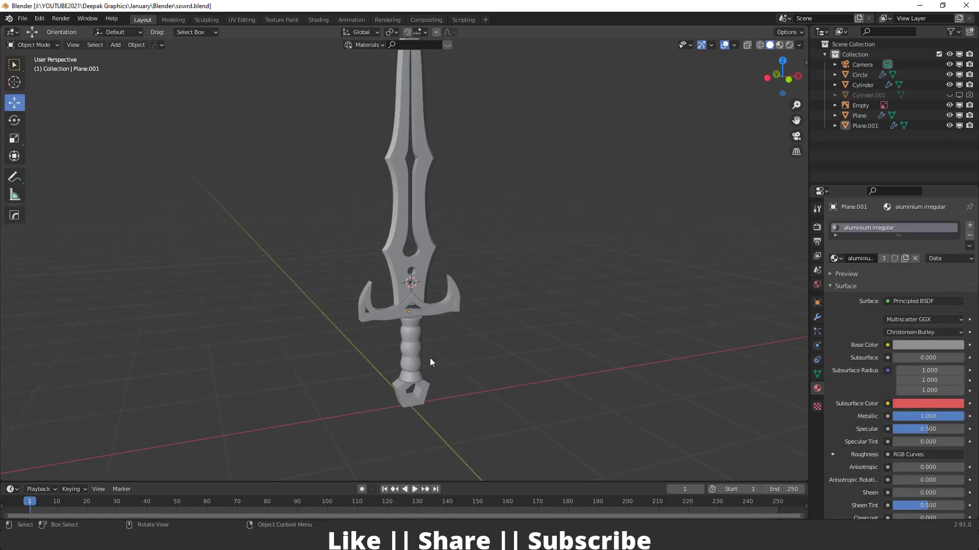